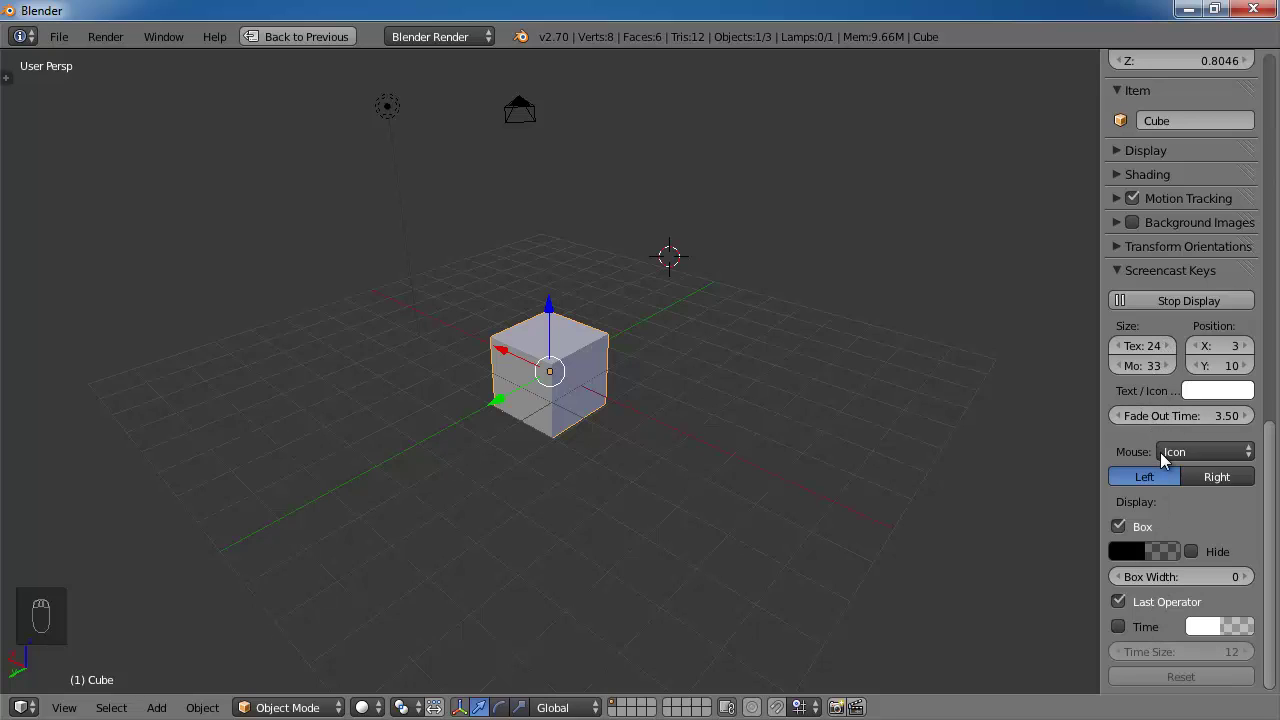
# Step: Orbit the viewport around the selected default cube to view it from several sides
pyautogui.moveTo(1183, 461); pyautogui.dragTo(1159, 414)
pyautogui.moveTo(1184, 461); pyautogui.dragTo(1158, 391)
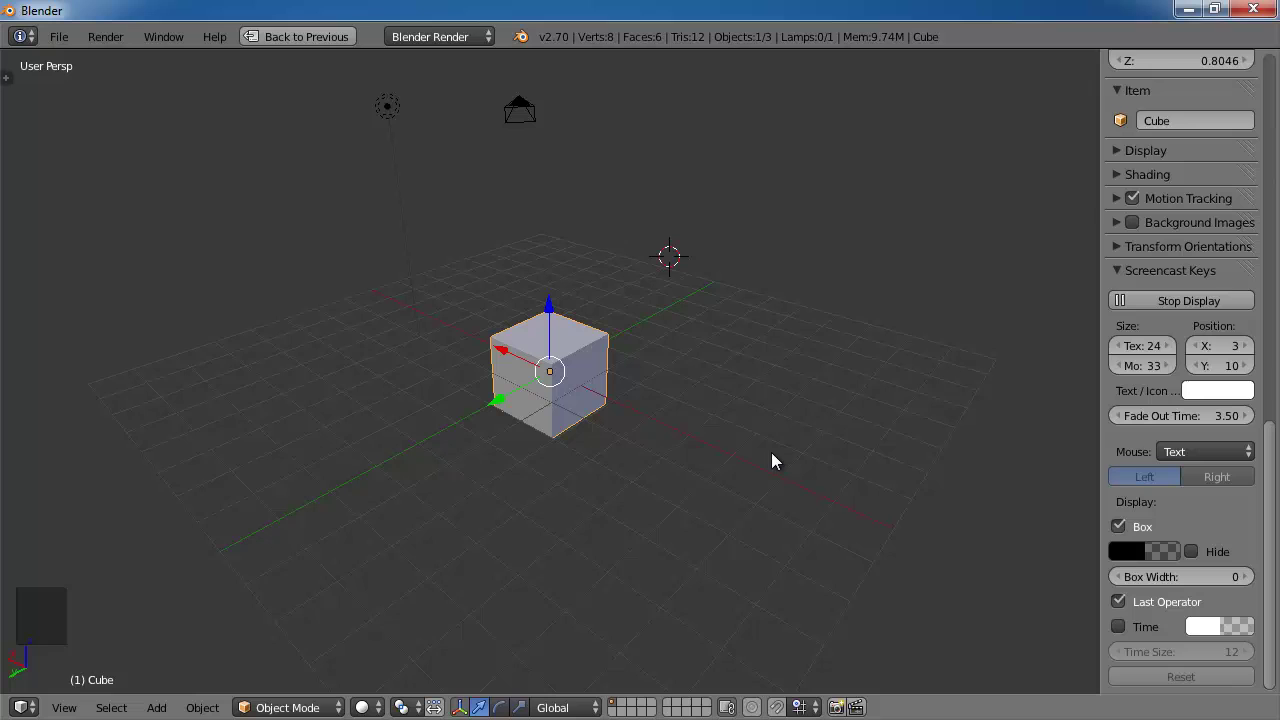
pyautogui.middleClick(405, 542)
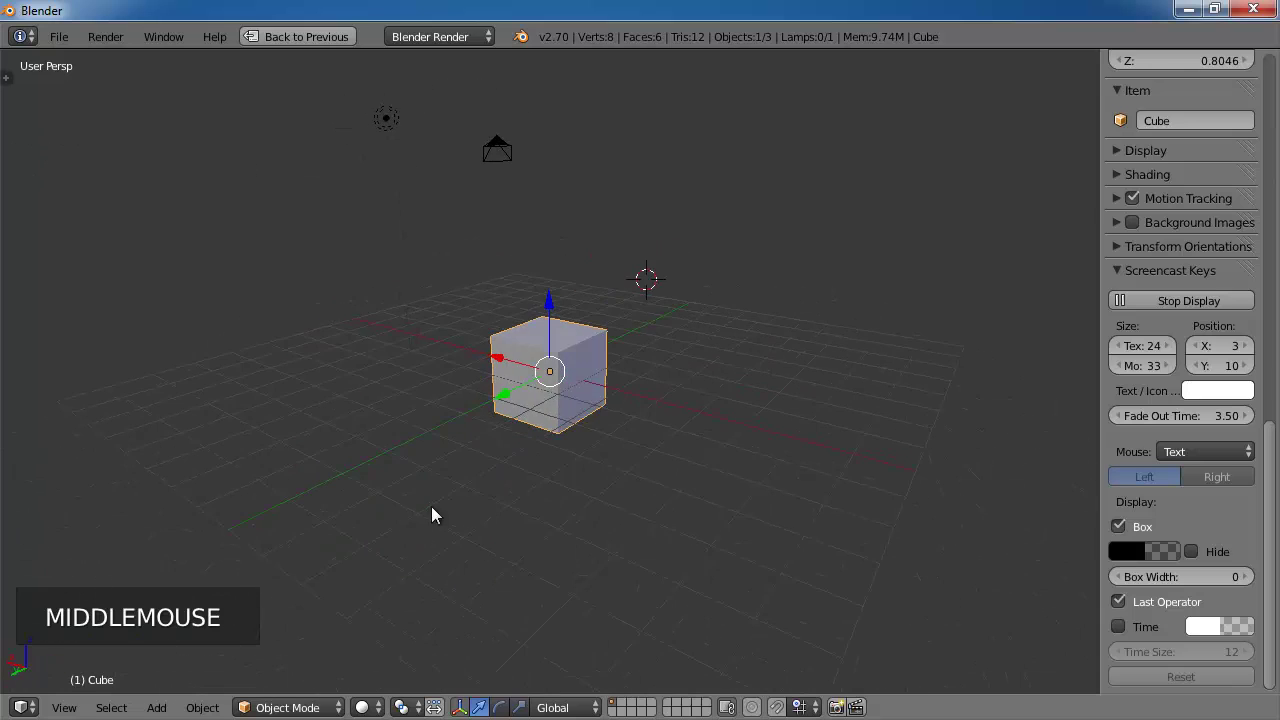
pyautogui.middleClick(798, 417)
pyautogui.middleClick(760, 432)
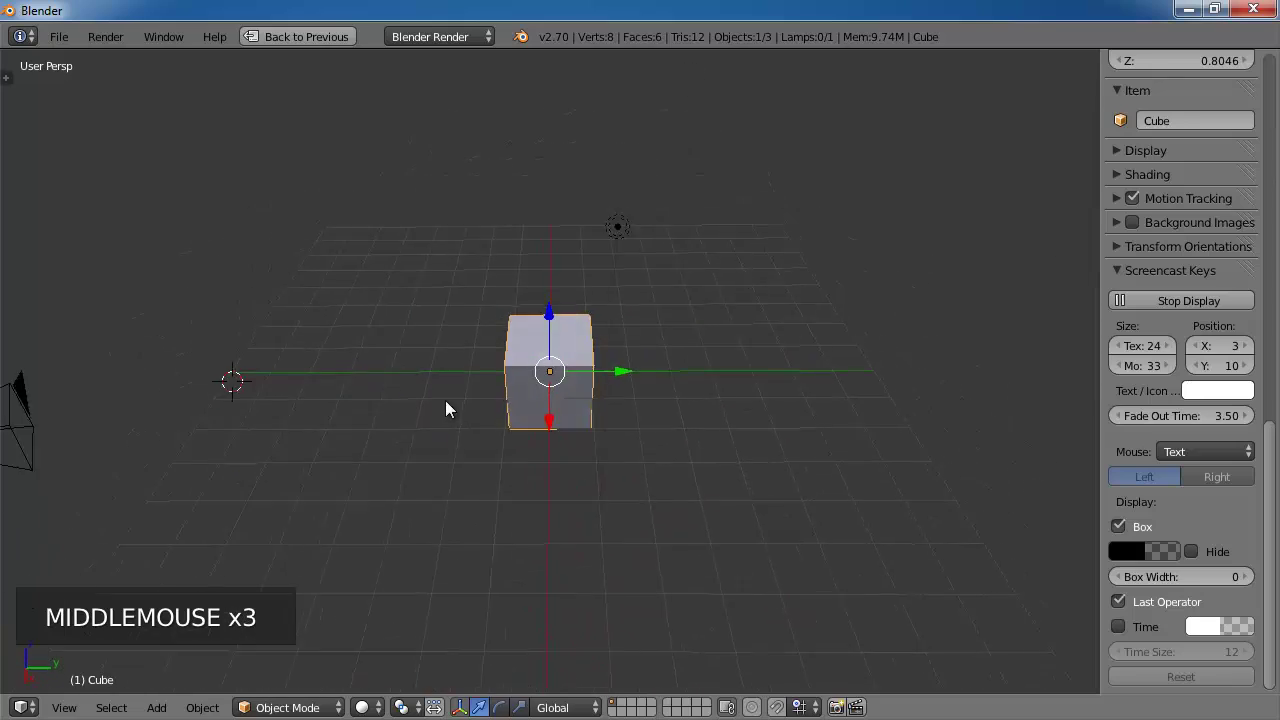
pyautogui.middleClick(502, 420)
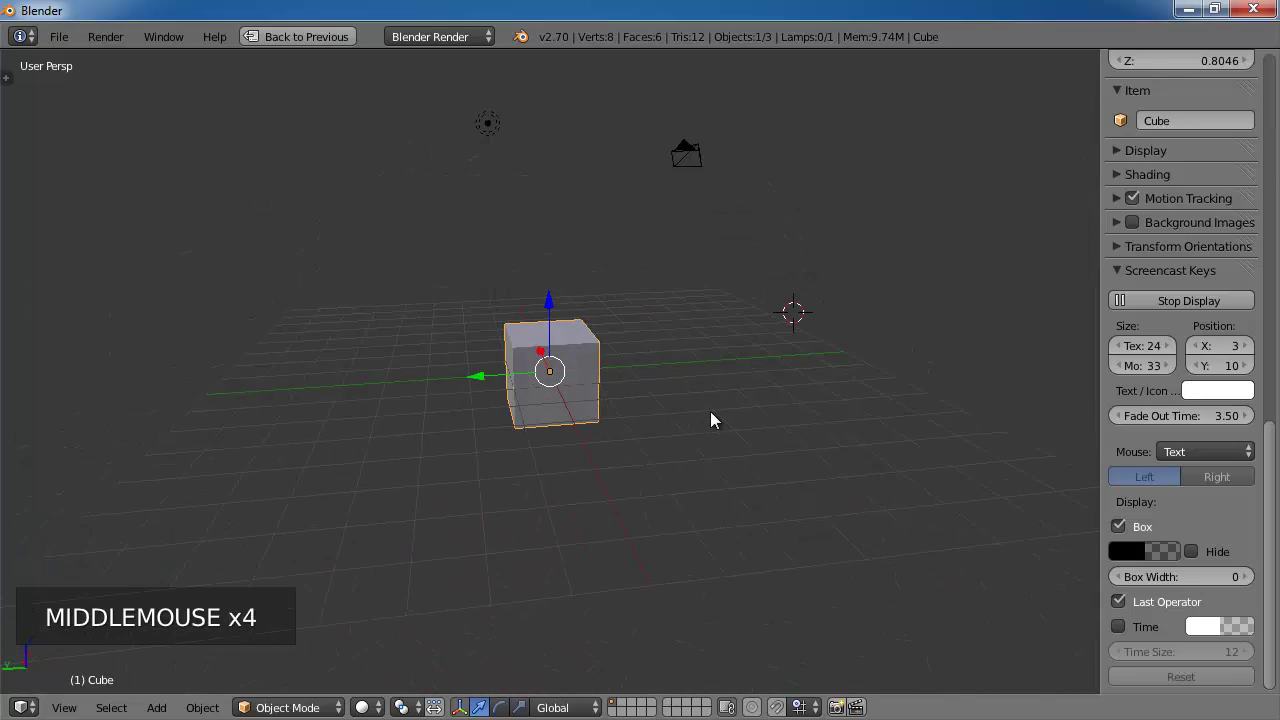
pyautogui.middleClick(544, 435)
pyautogui.middleClick(666, 457)
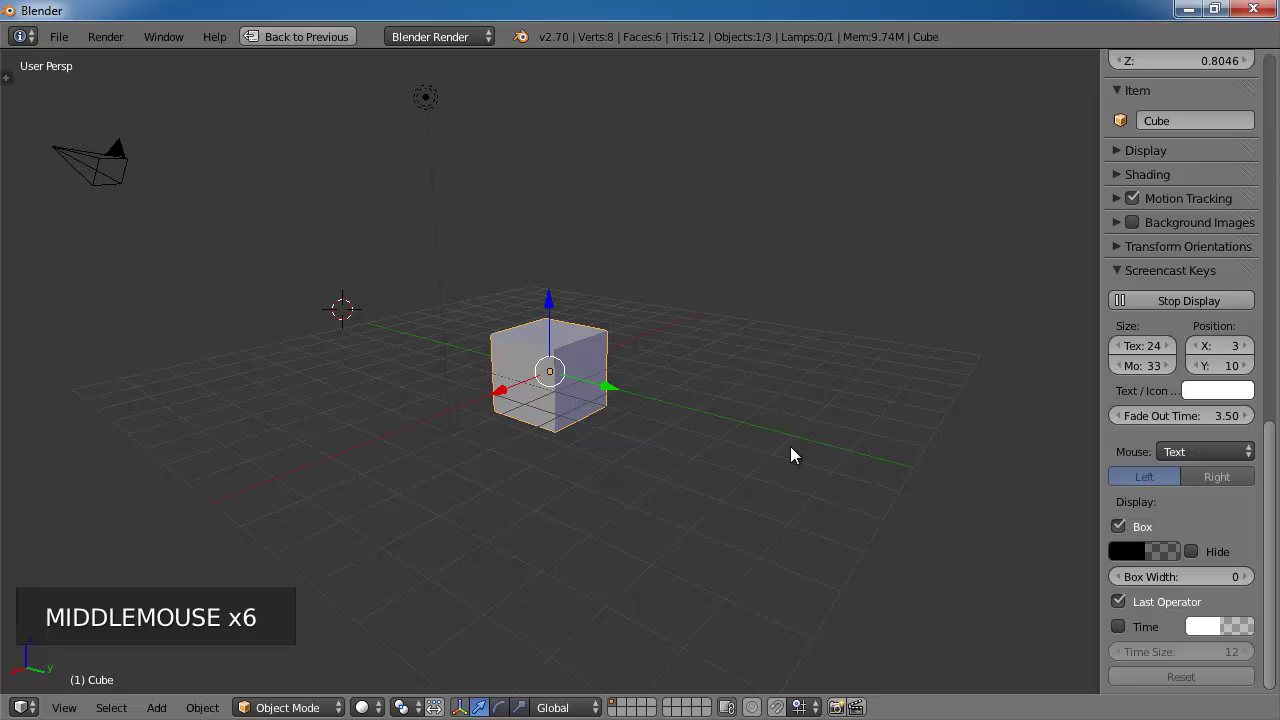
pyautogui.middleClick(858, 379)
pyautogui.middleClick(681, 384)
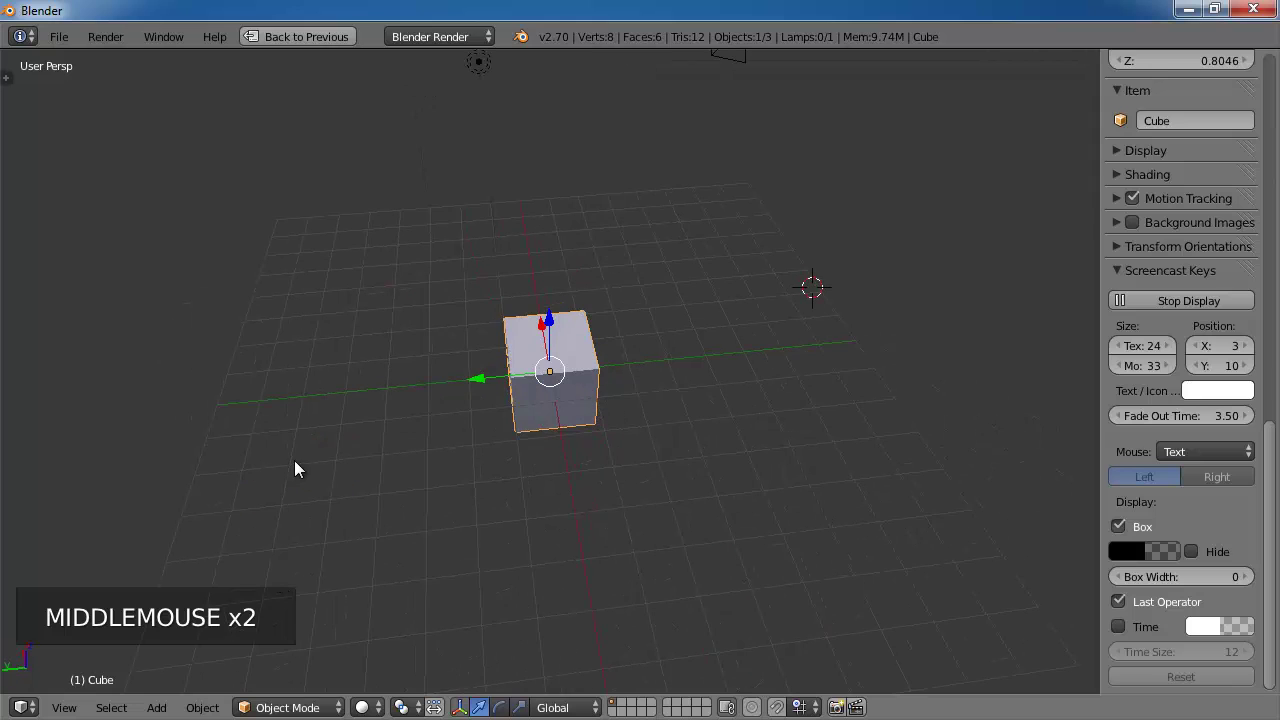
# Step: Hide the properties sidebar with N and orbit around the cube in the enlarged view
pyautogui.press('n')
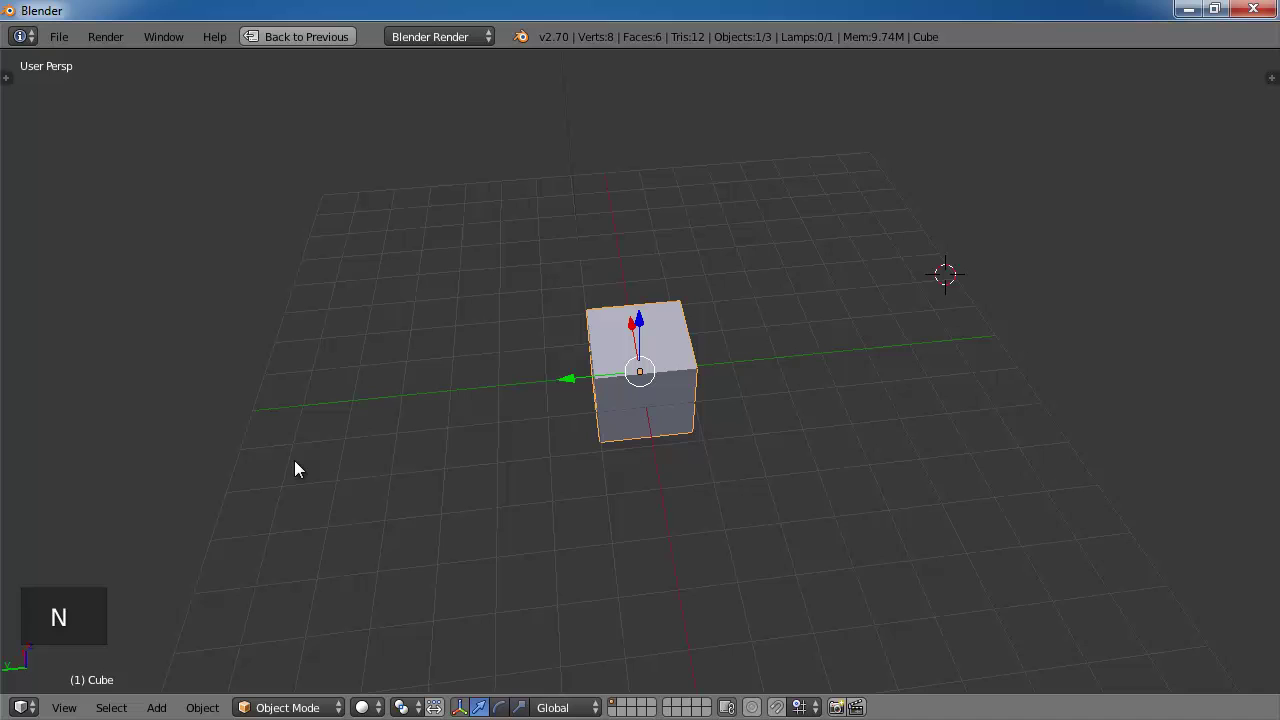
pyautogui.middleClick(482, 555)
pyautogui.middleClick(656, 450)
pyautogui.middleClick(690, 427)
pyautogui.middleClick(745, 412)
pyautogui.middleClick(792, 414)
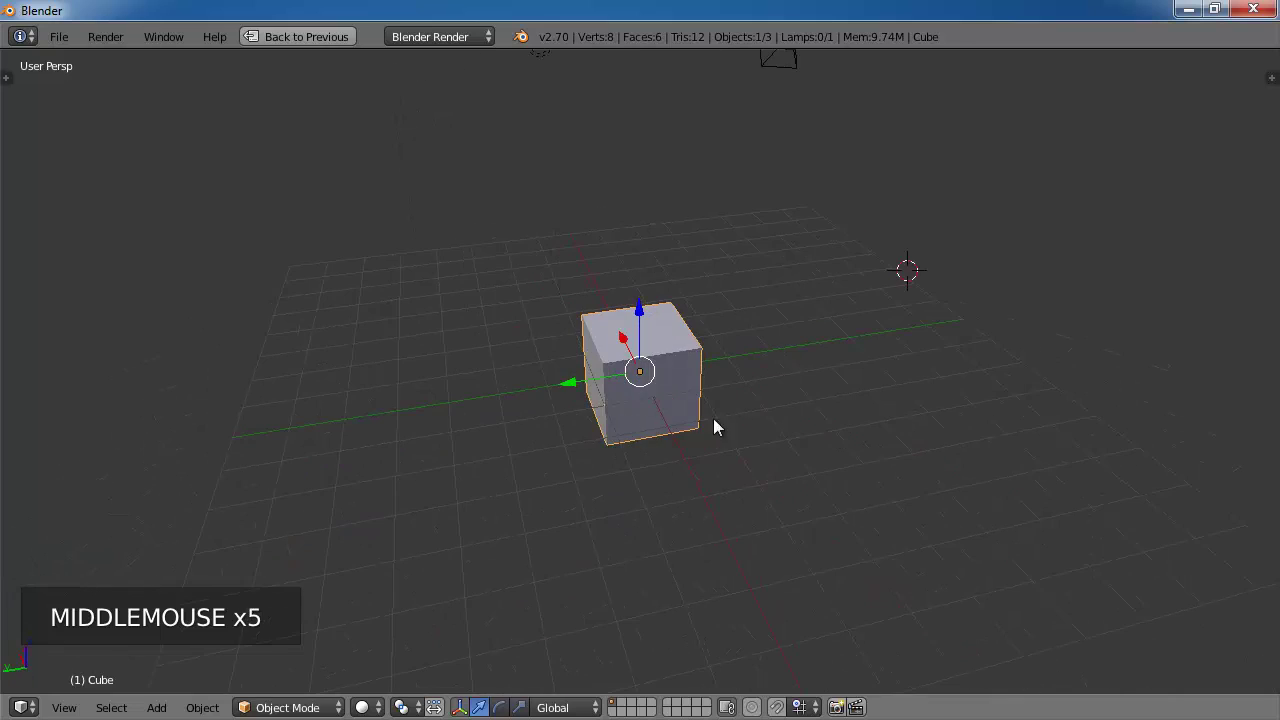
pyautogui.middleClick(733, 427)
pyautogui.scroll(-3)
# Step: Keep orbiting to see the cube from above and with the lamp and camera around it
pyautogui.middleClick(578, 418)
pyautogui.middleClick(590, 437)
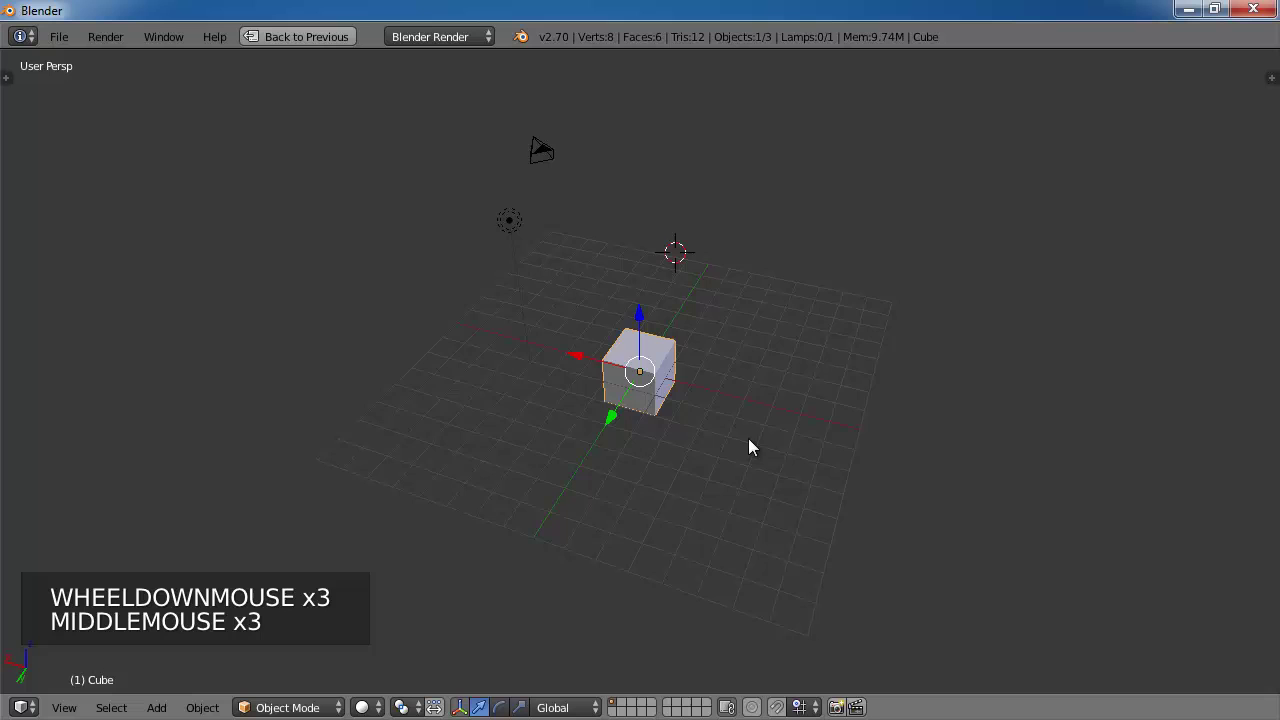
pyautogui.middleClick(691, 457)
pyautogui.middleClick(786, 418)
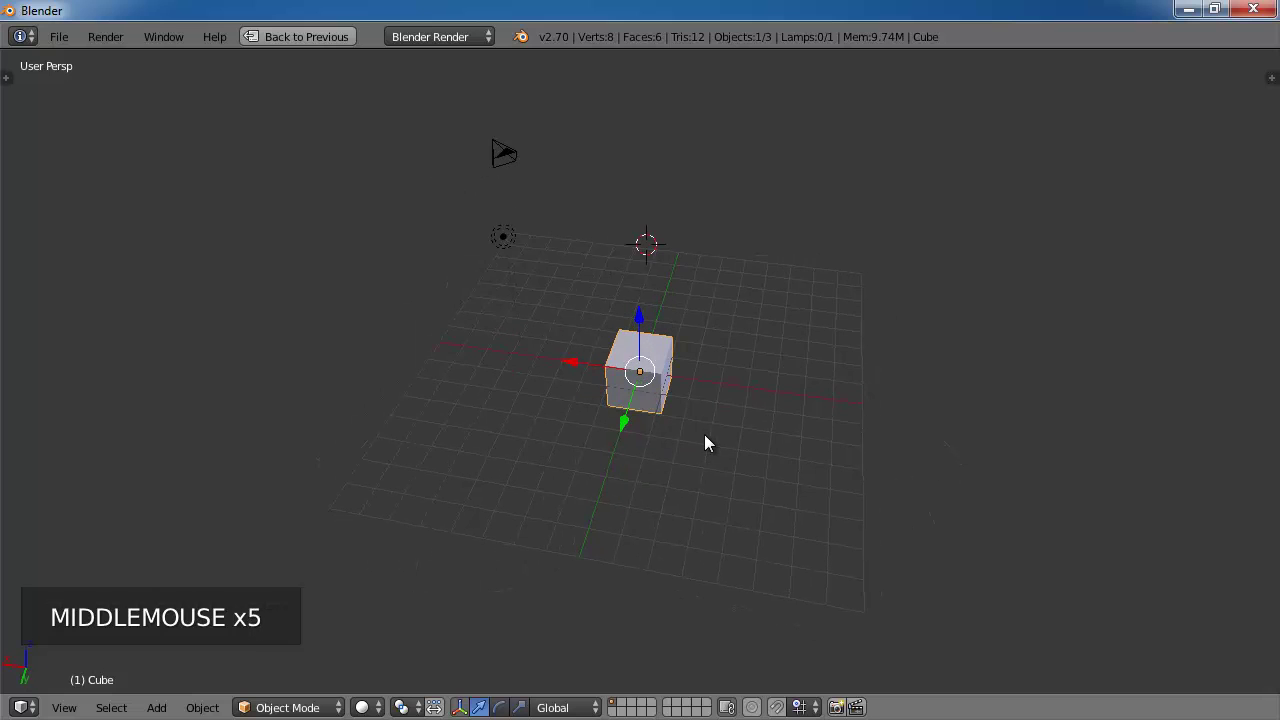
pyautogui.middleClick(733, 418)
pyautogui.middleClick(723, 431)
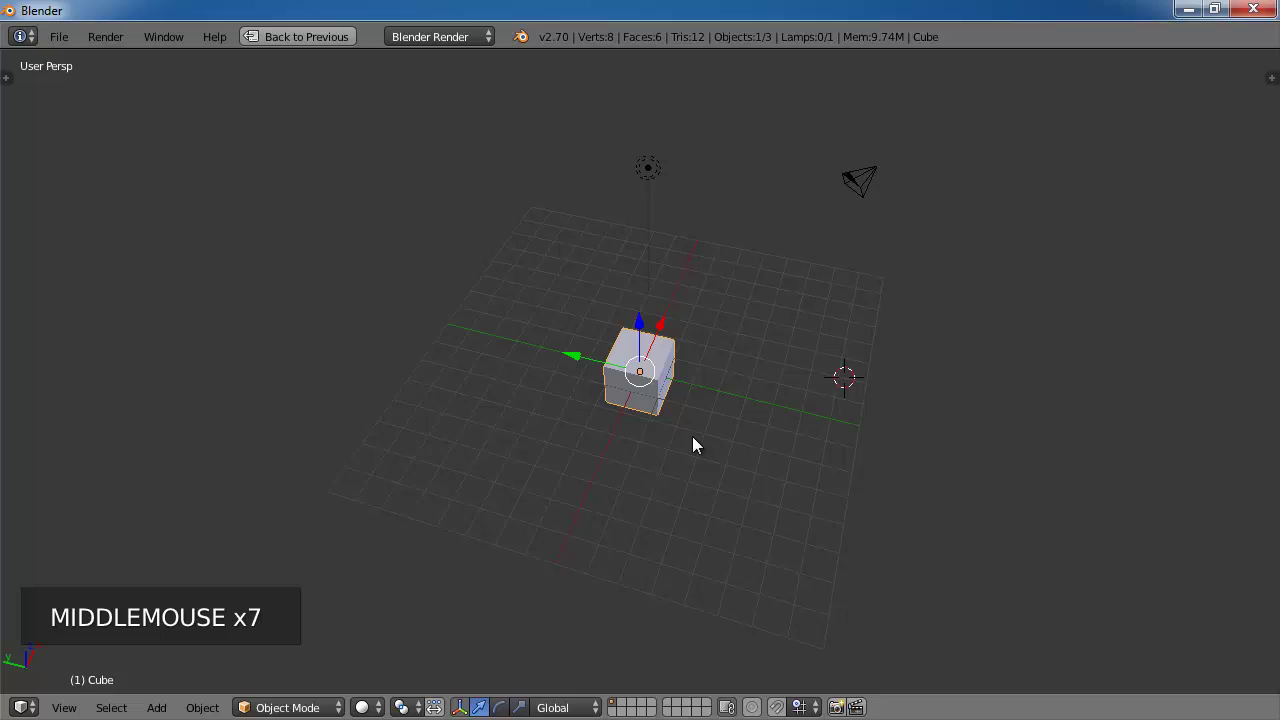
pyautogui.middleClick(724, 463)
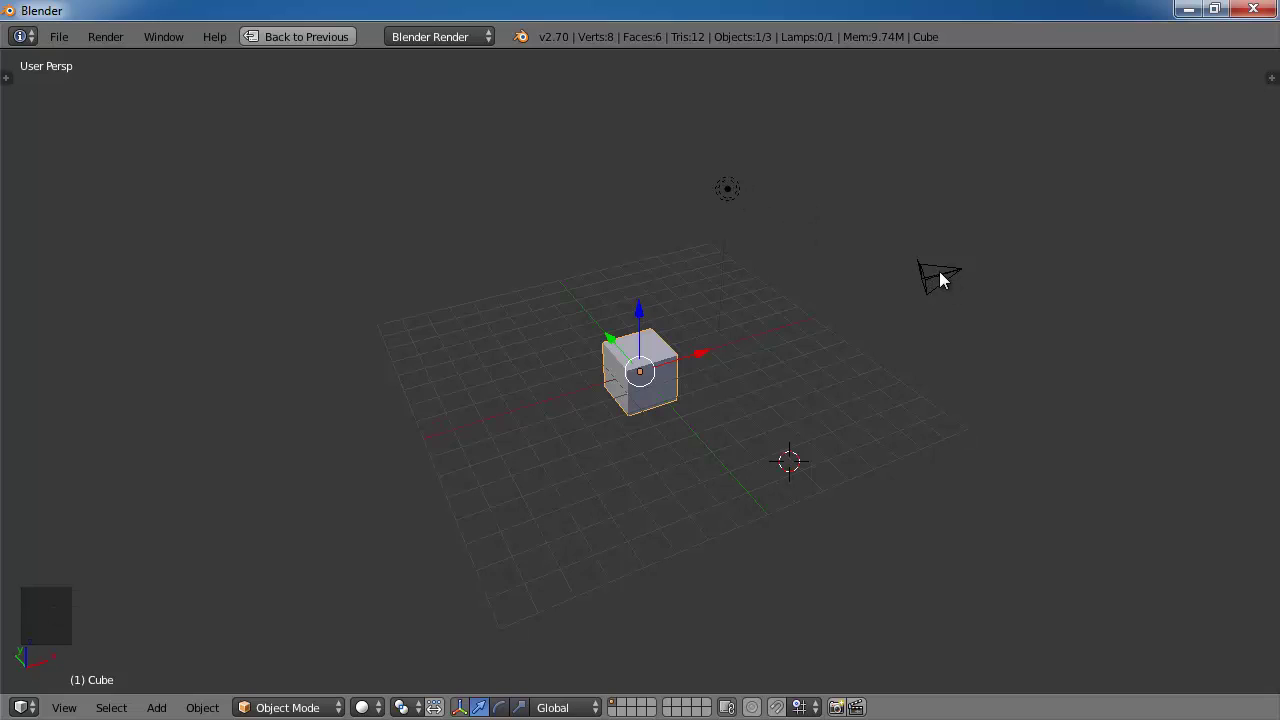
pyautogui.middleClick(791, 341)
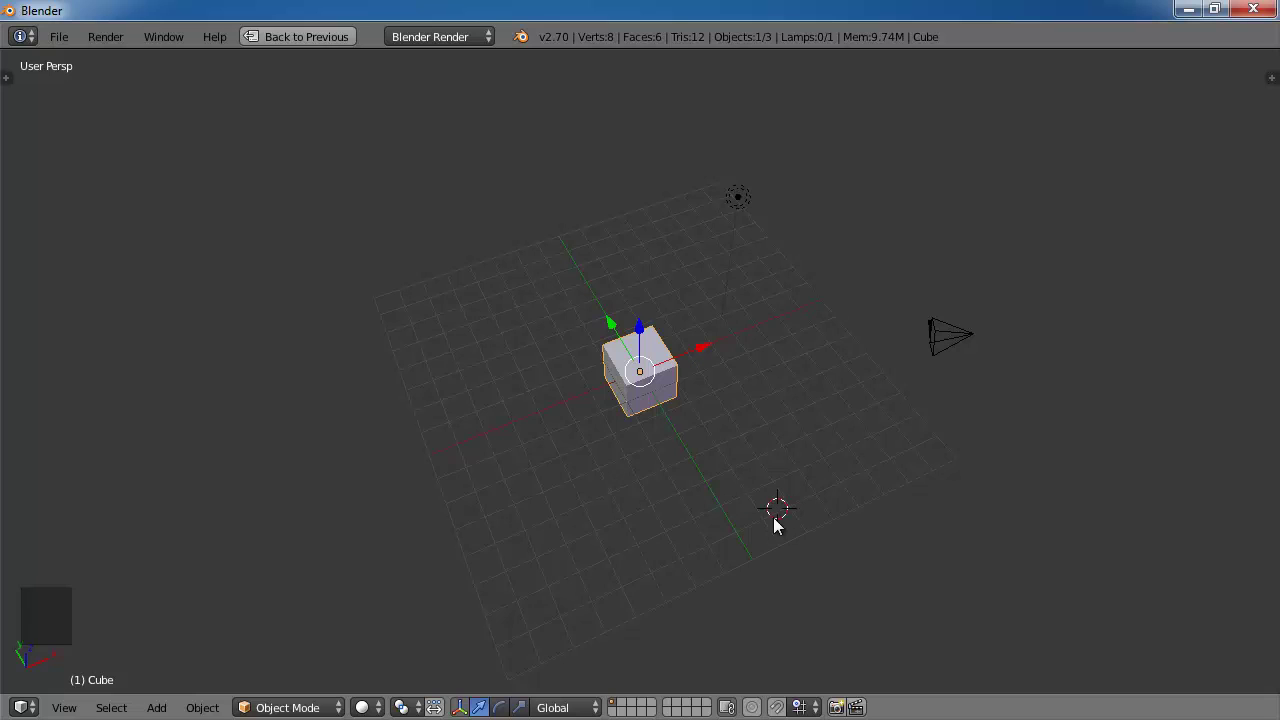
pyautogui.middleClick(767, 417)
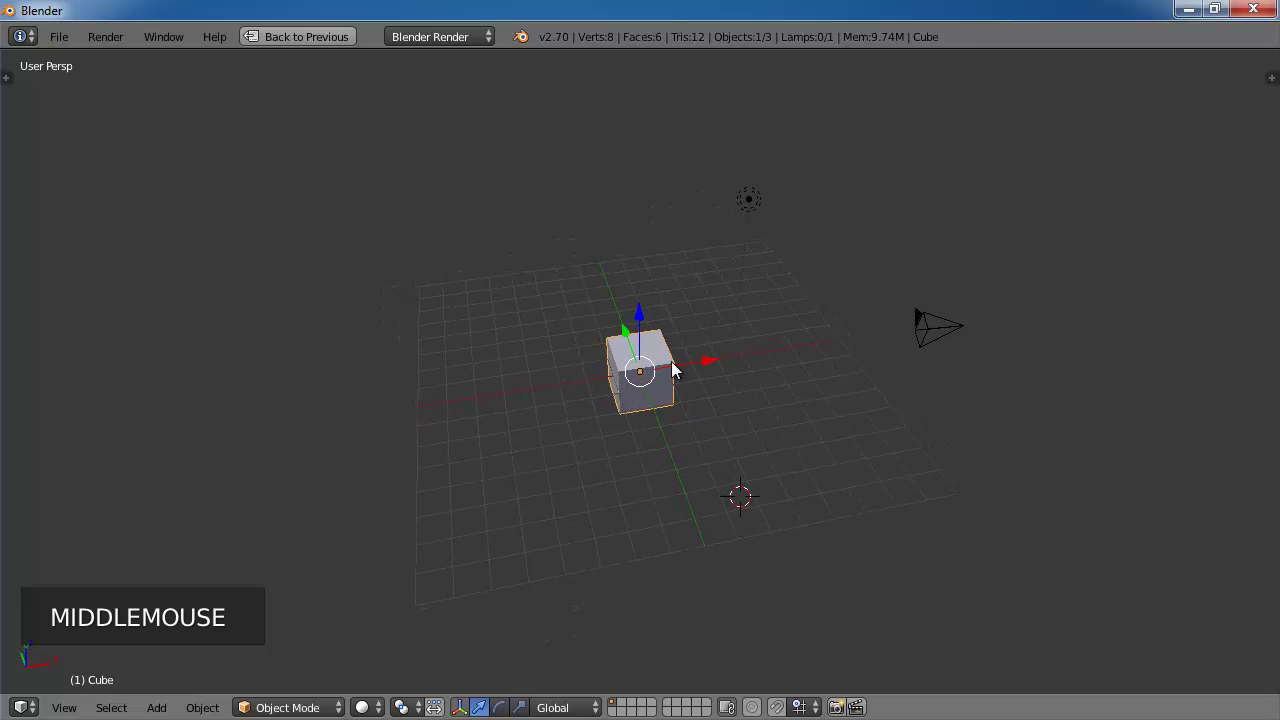
# Step: Orbit around the scene to view the cube from the front before moving it
pyautogui.middleClick(754, 409)
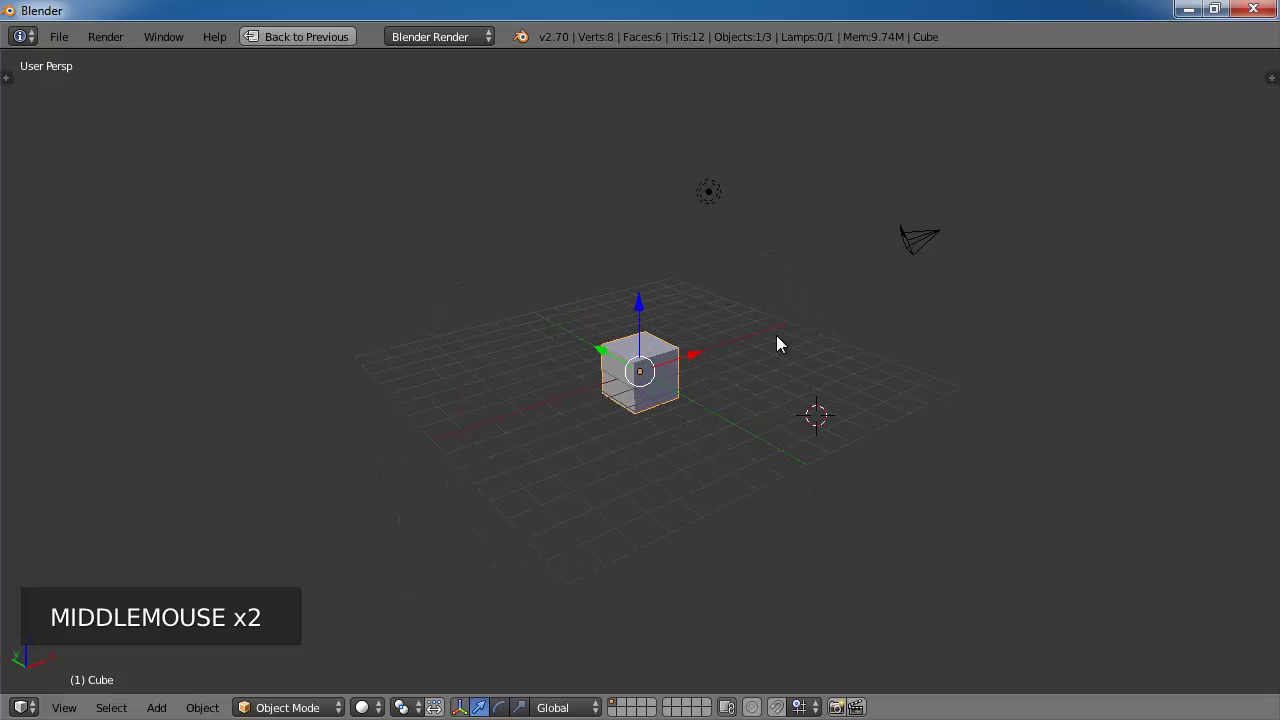
pyautogui.middleClick(752, 410)
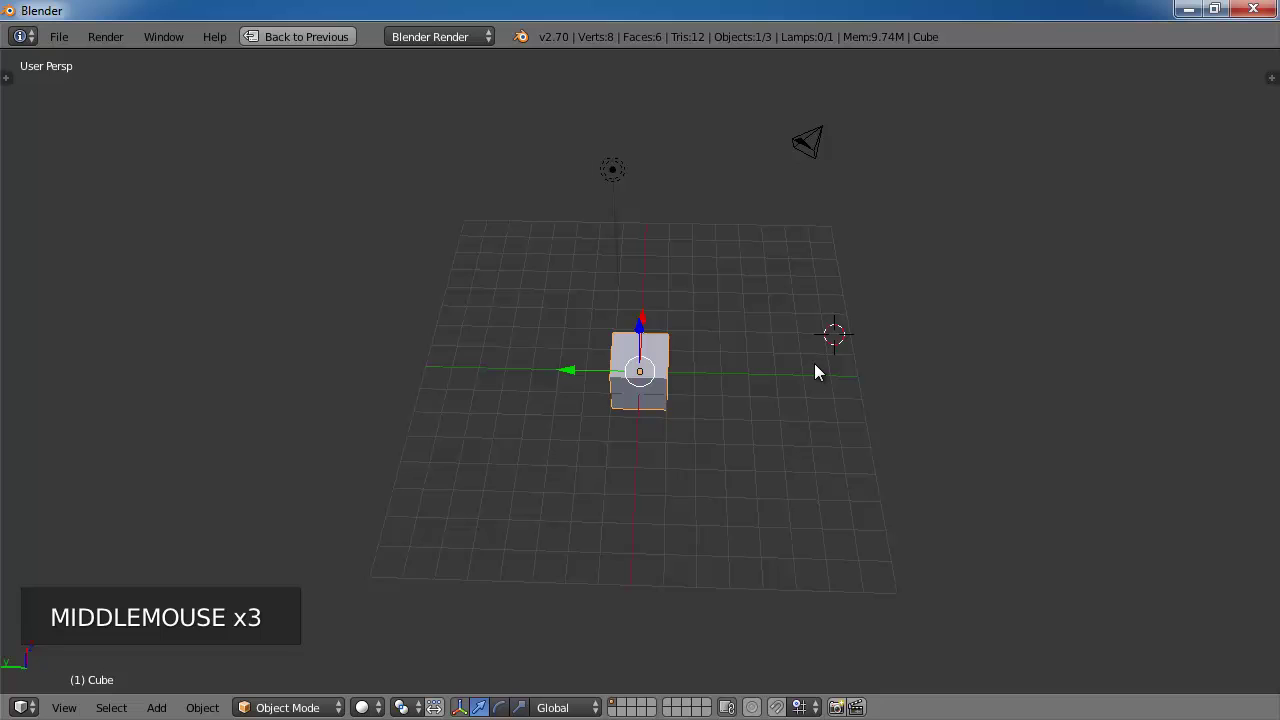
pyautogui.middleClick(759, 372)
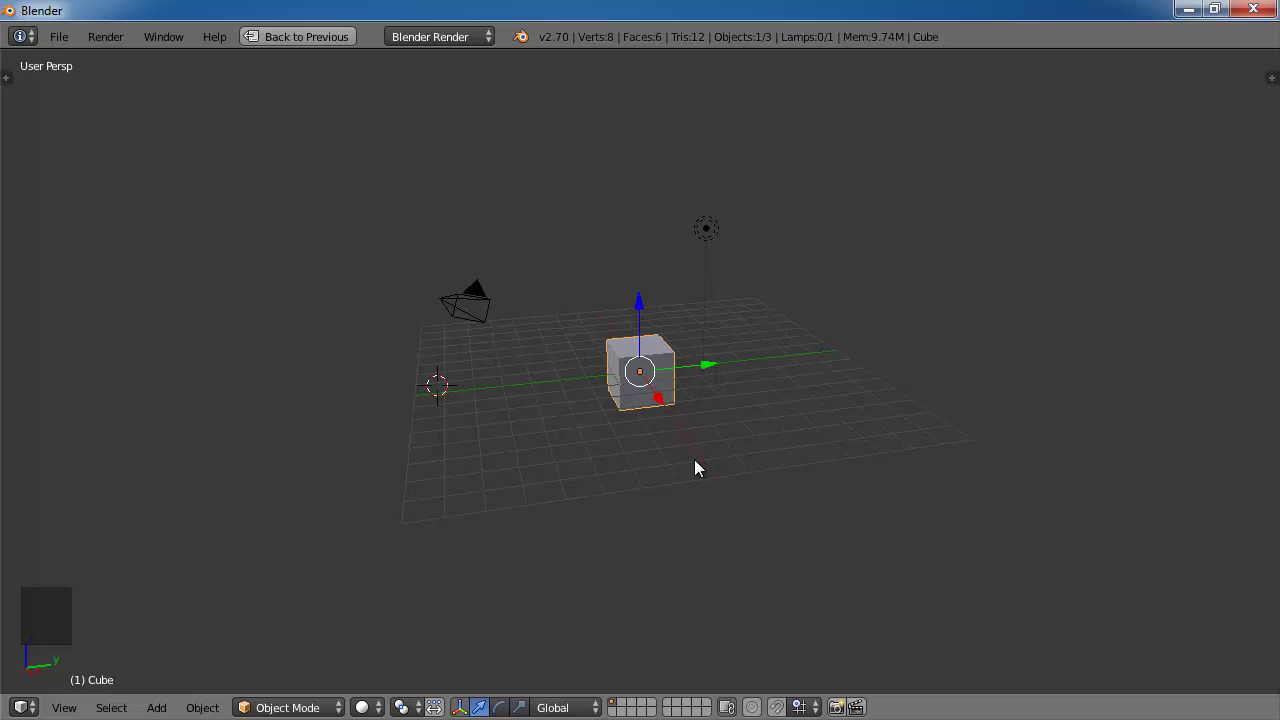
pyautogui.middleClick(672, 388)
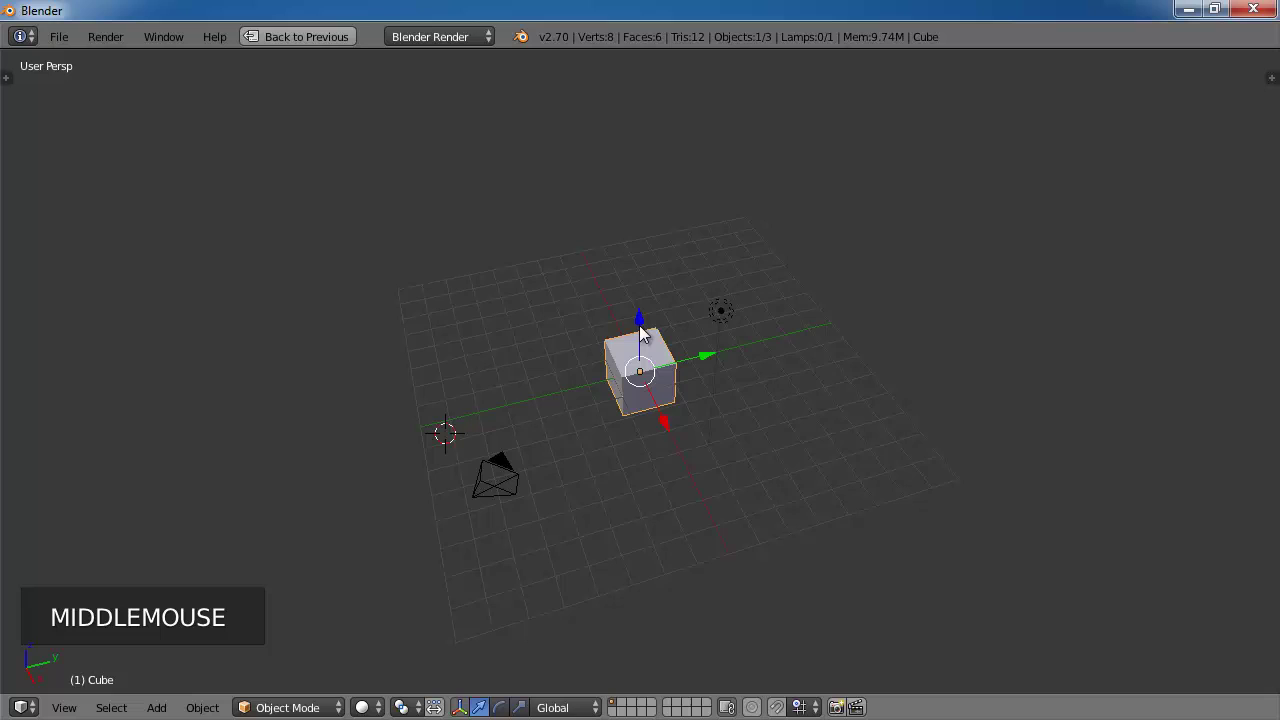
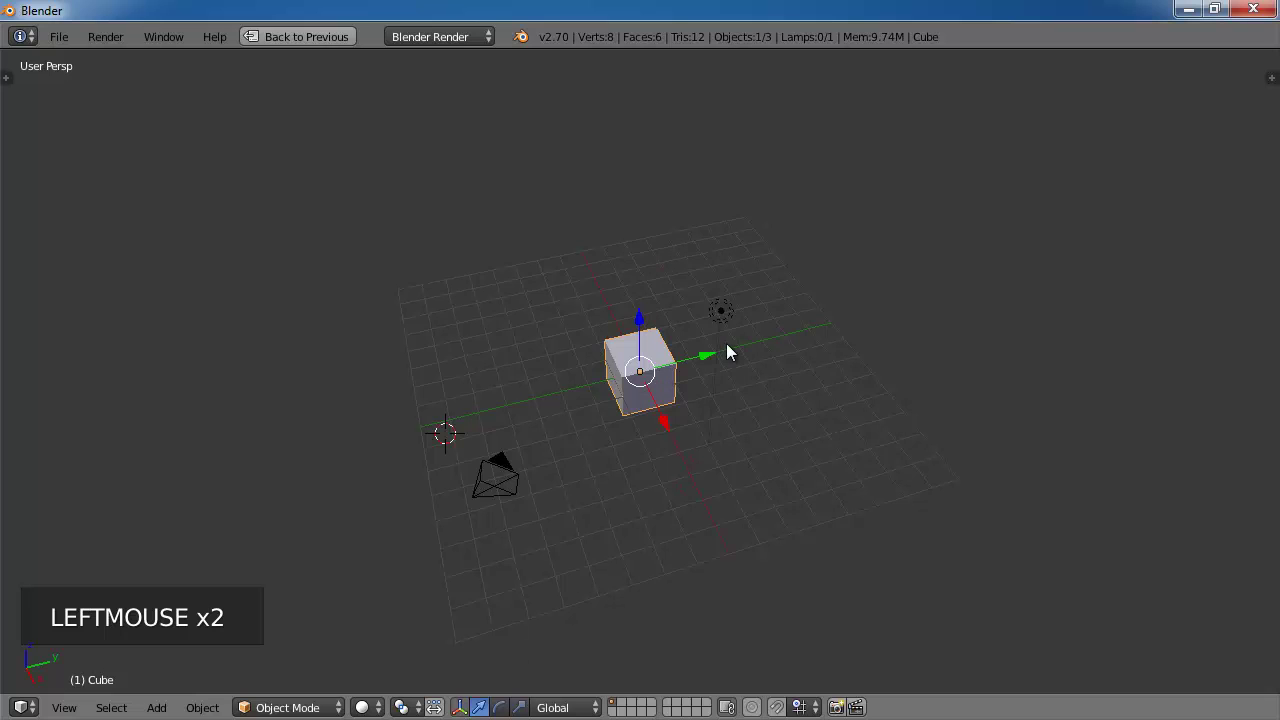
pyautogui.middleClick(709, 394)
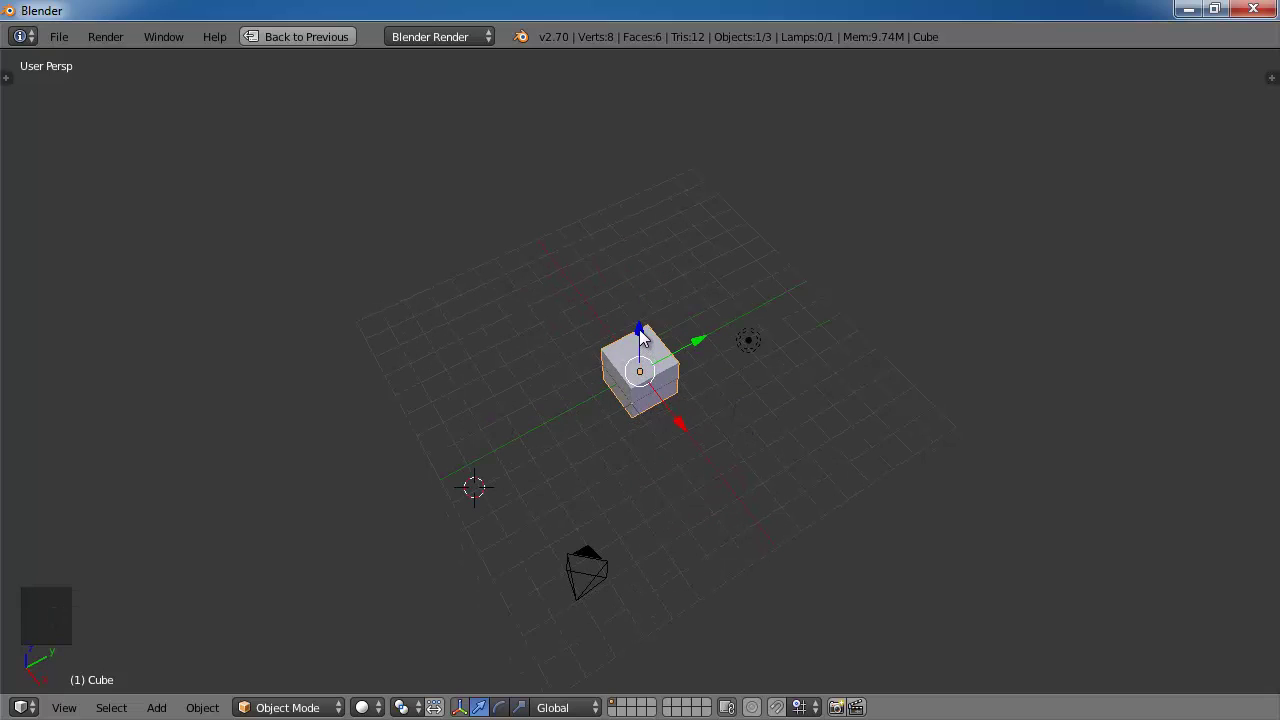
# Step: Lift the cube upward along the Z axis with the blue manipulator arrow and orbit to check it
pyautogui.click(643, 336)
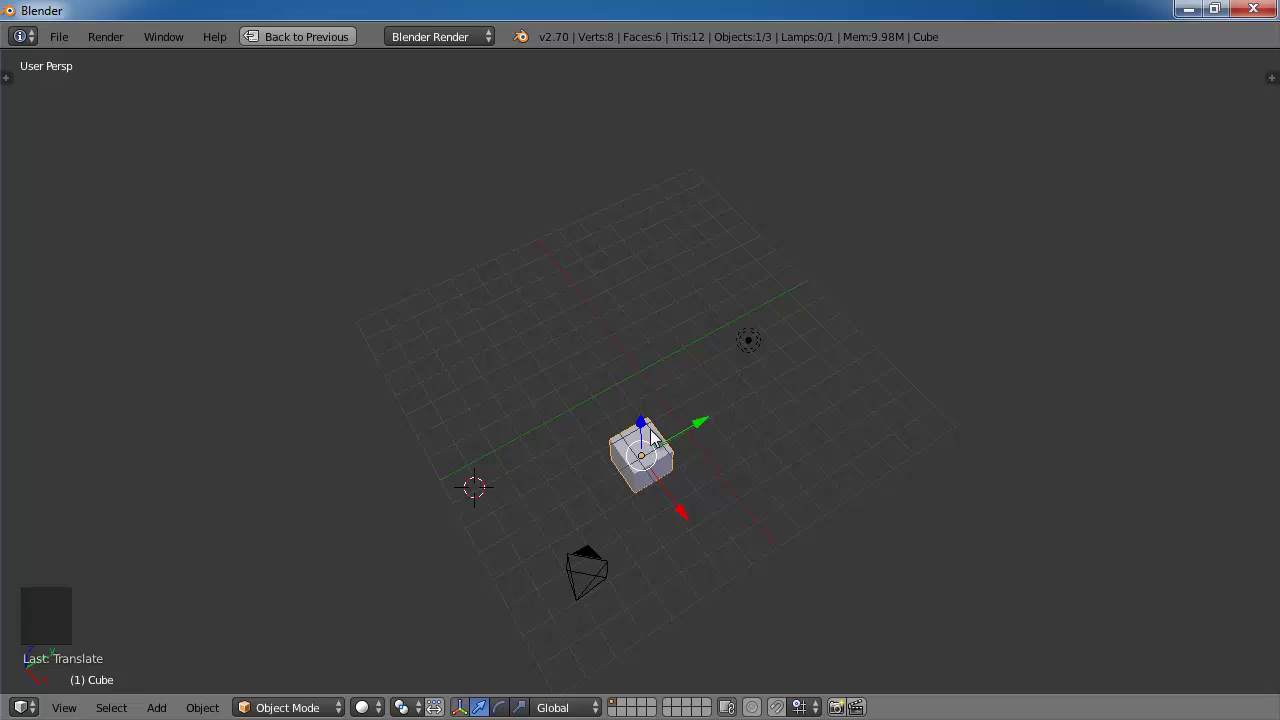
pyautogui.click(642, 430)
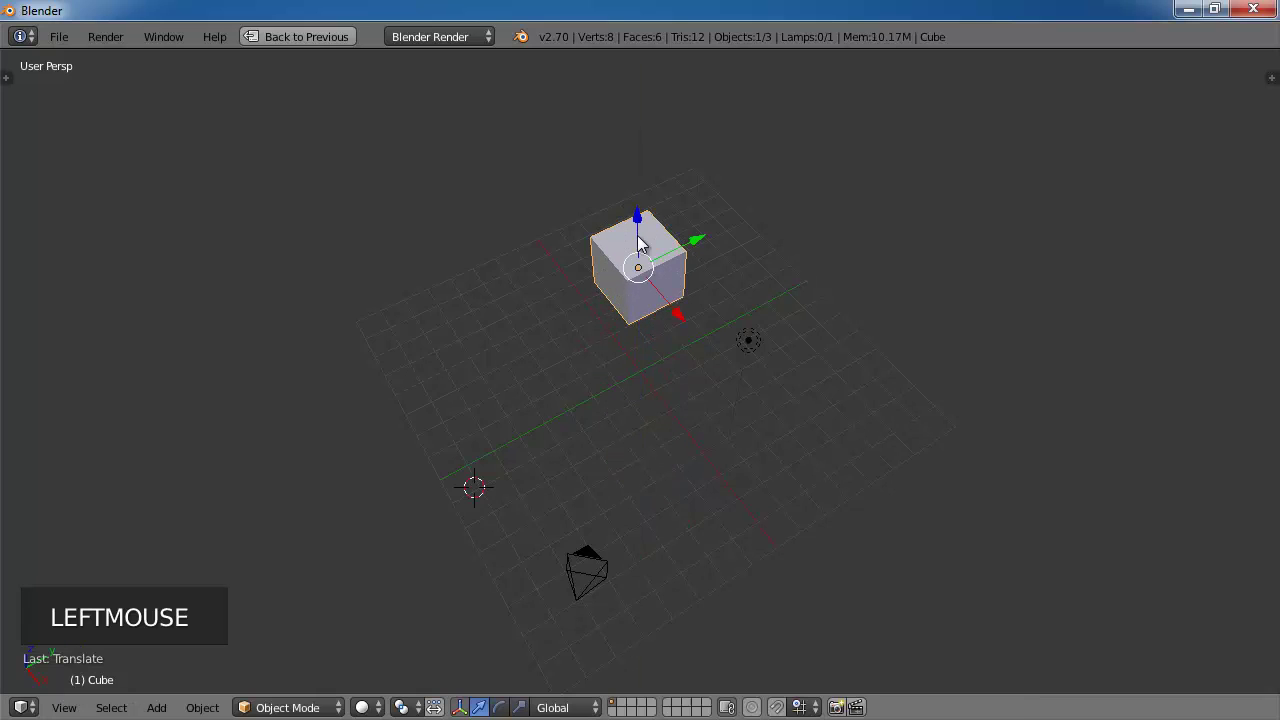
pyautogui.click(641, 218)
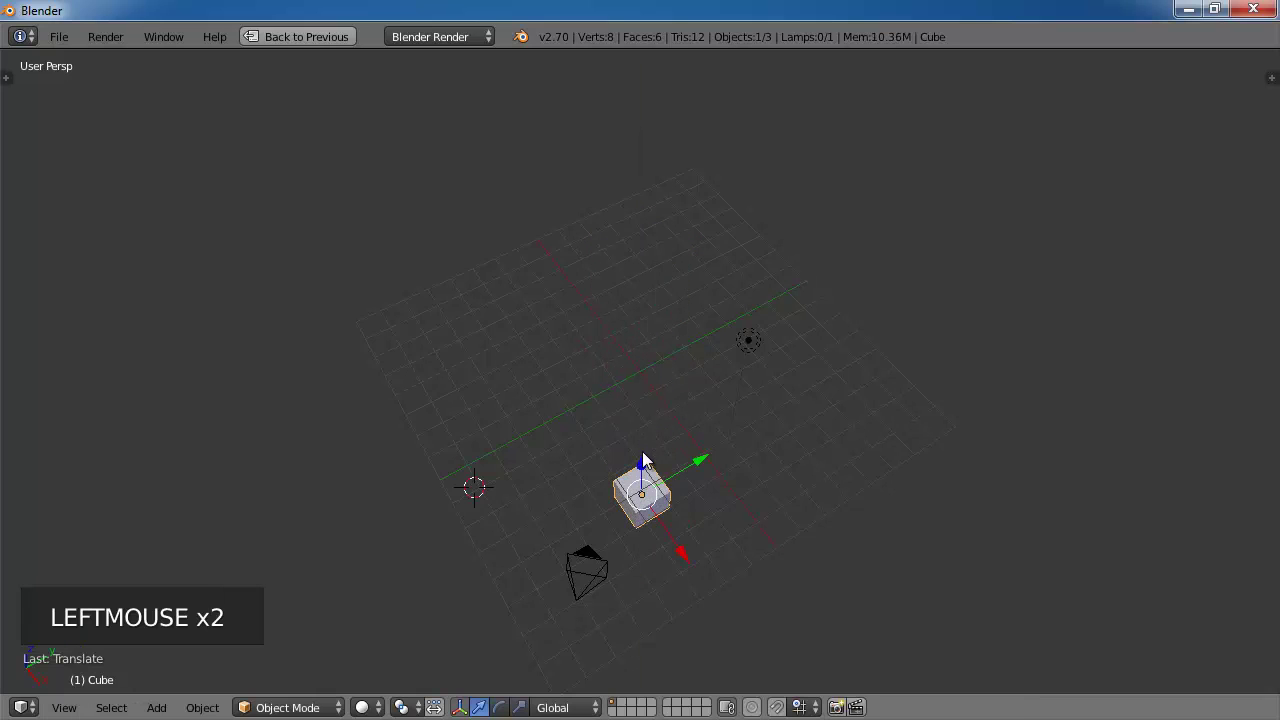
pyautogui.middleClick(777, 554)
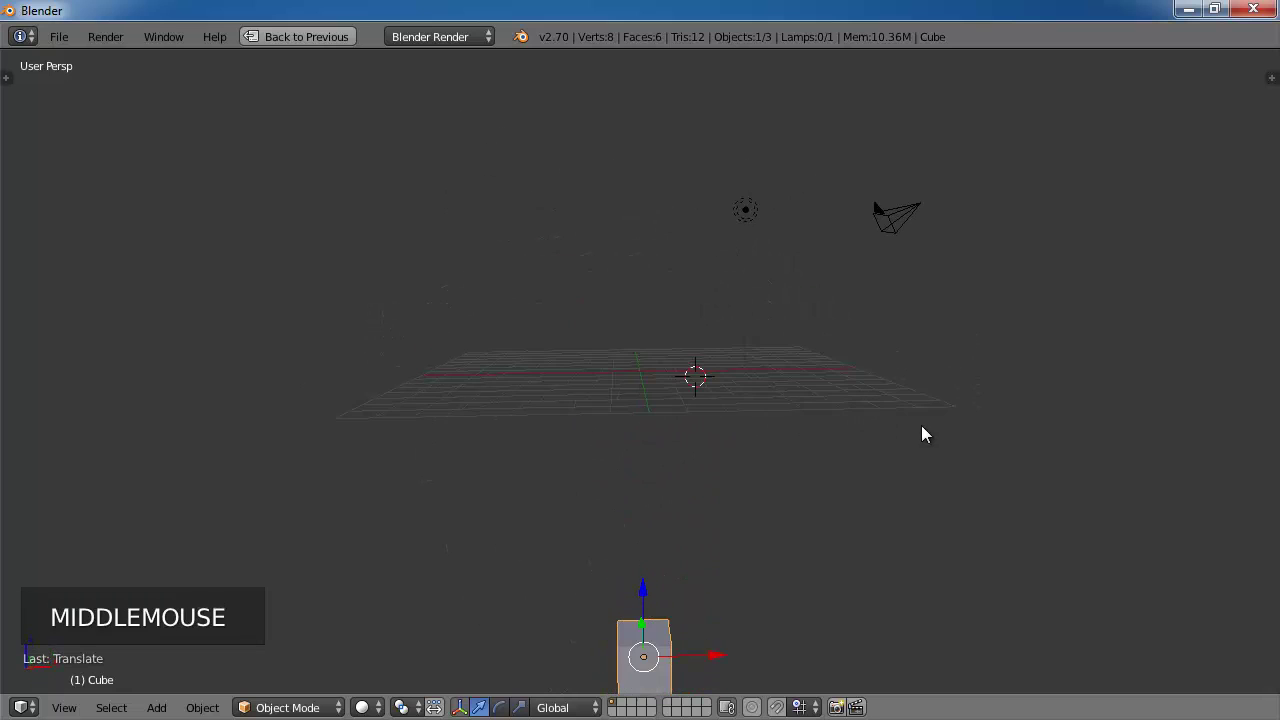
pyautogui.middleClick(719, 479)
pyautogui.middleClick(768, 519)
pyautogui.middleClick(788, 542)
pyautogui.middleClick(817, 505)
# Step: Drag the cube along Z again and drop it back over the centre of the grid
pyautogui.click(646, 548)
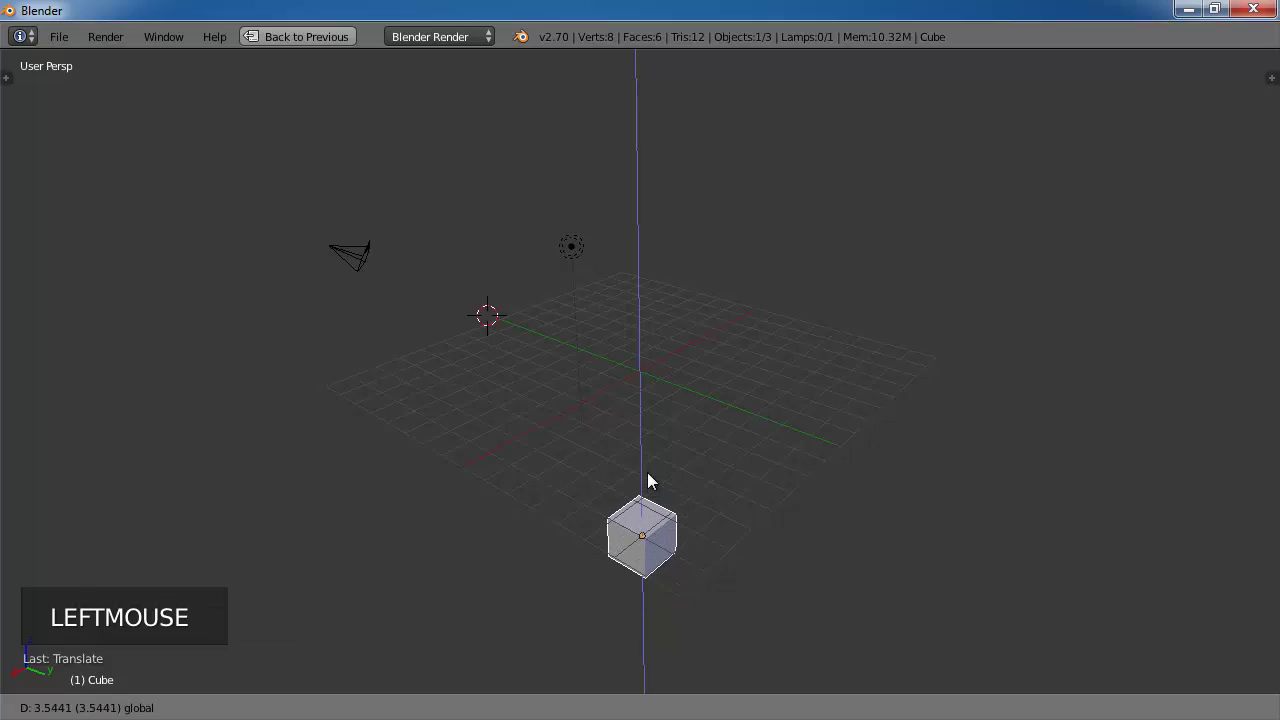
pyautogui.click(647, 429)
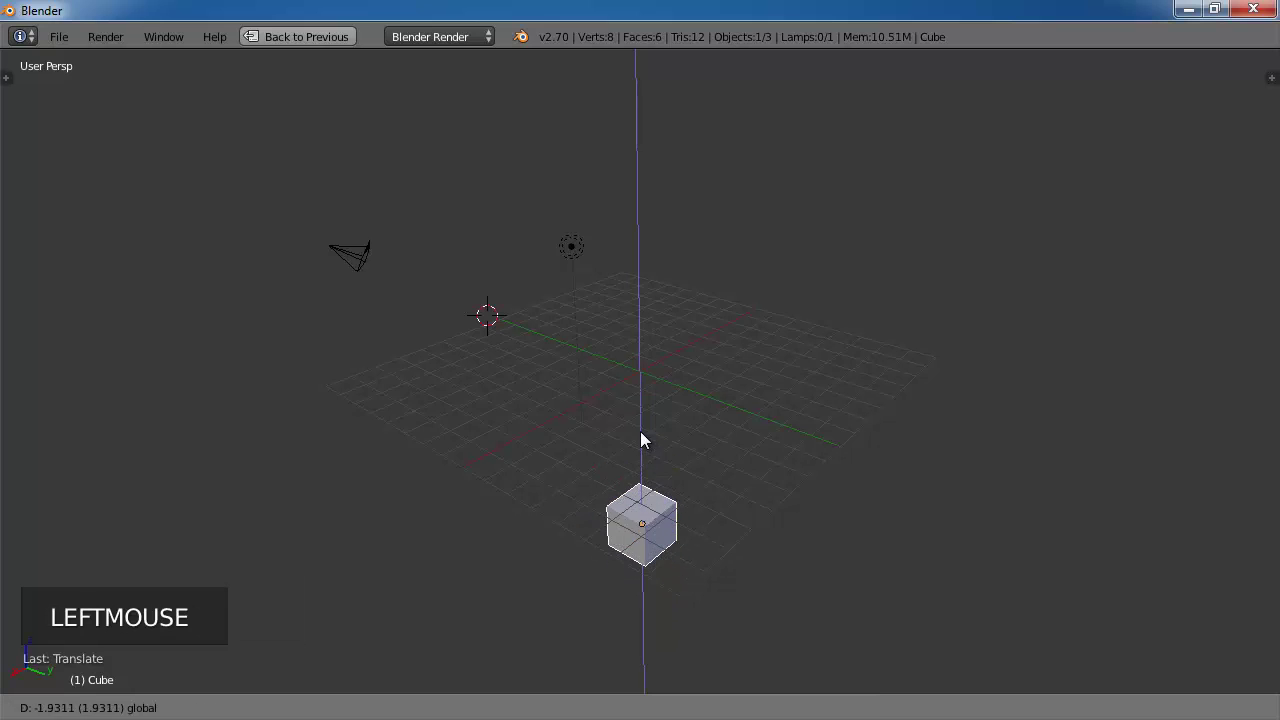
pyautogui.click(641, 245)
pyautogui.middleClick(729, 375)
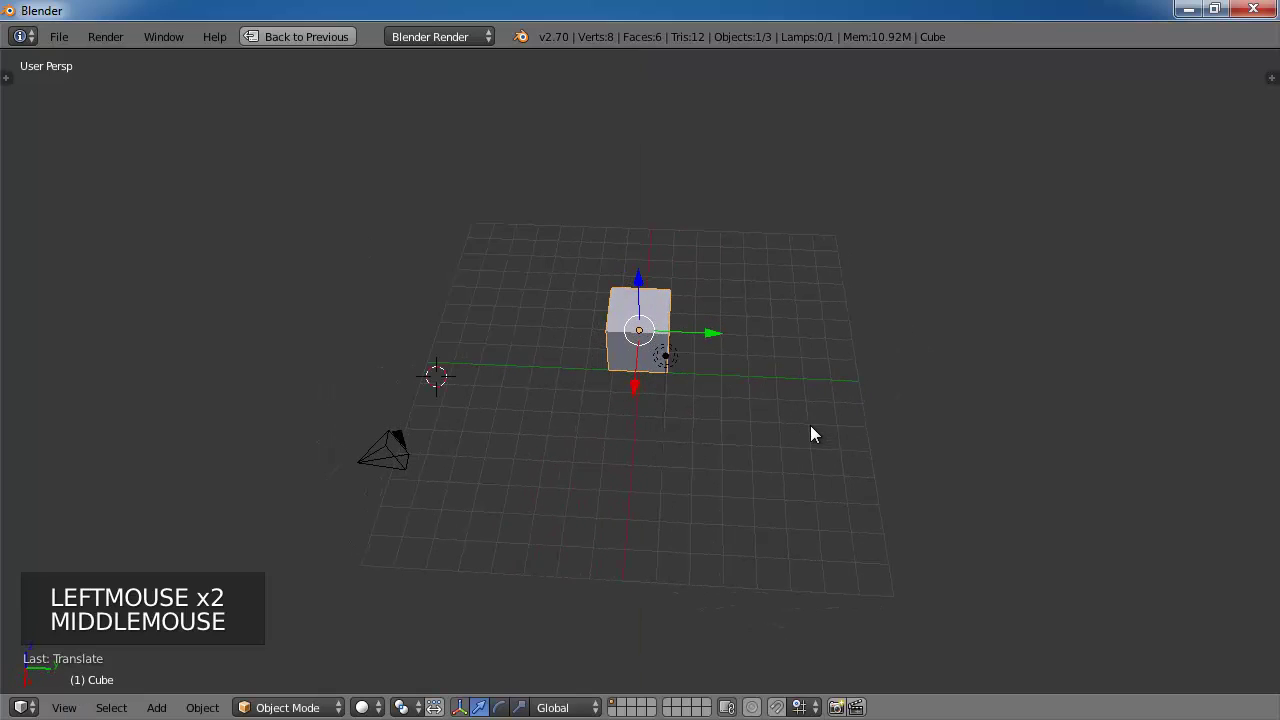
pyautogui.middleClick(778, 401)
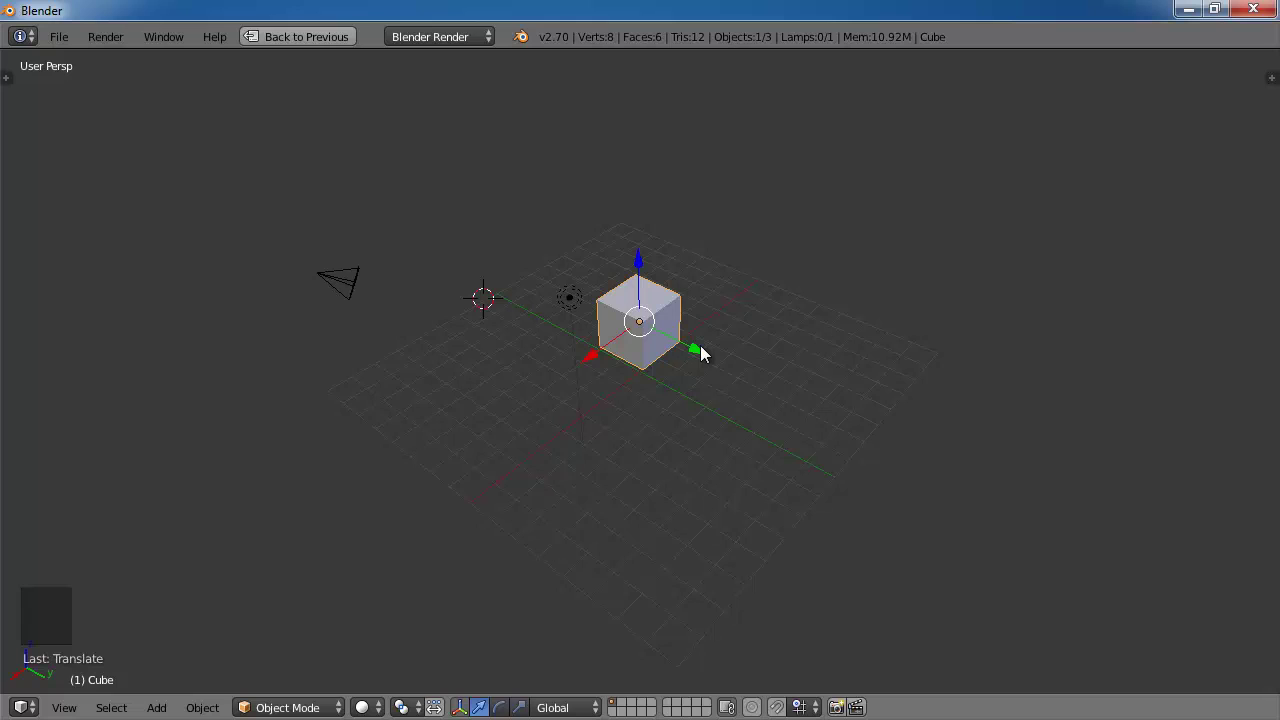
# Step: Show the Transform properties shelf and drag the cube up and down along Z
pyautogui.press('n')
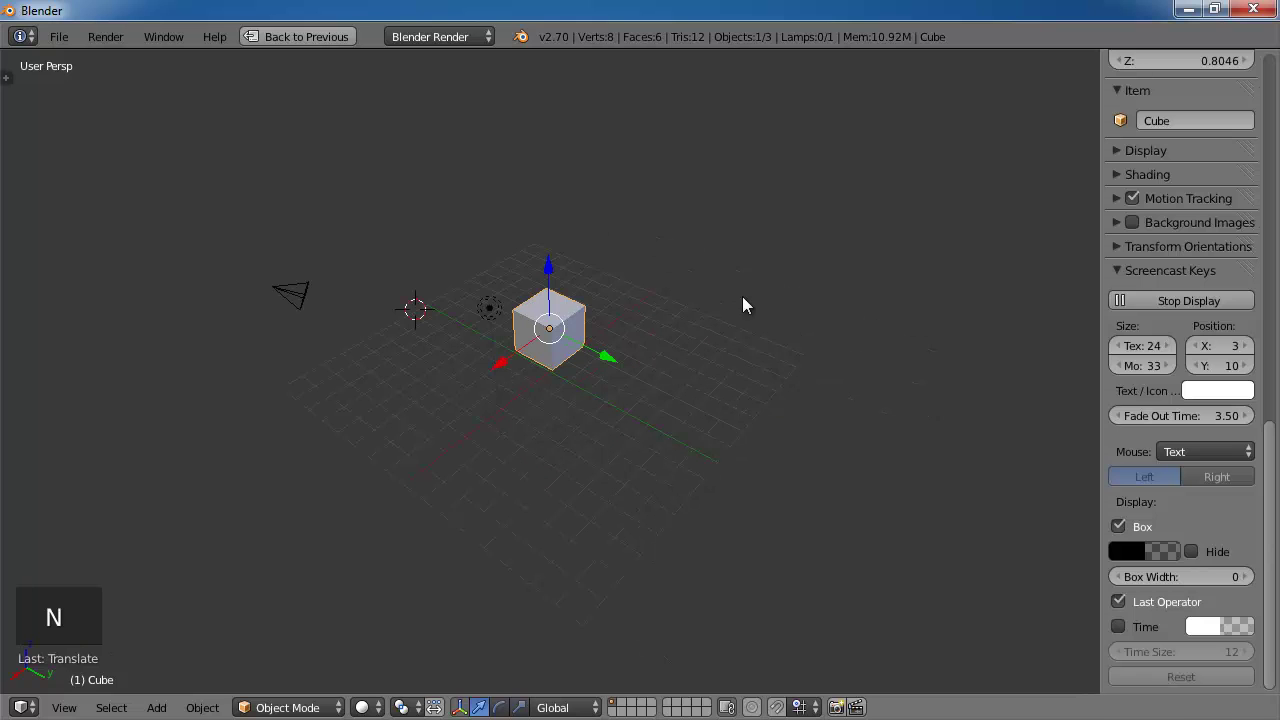
pyautogui.click(1264, 616)
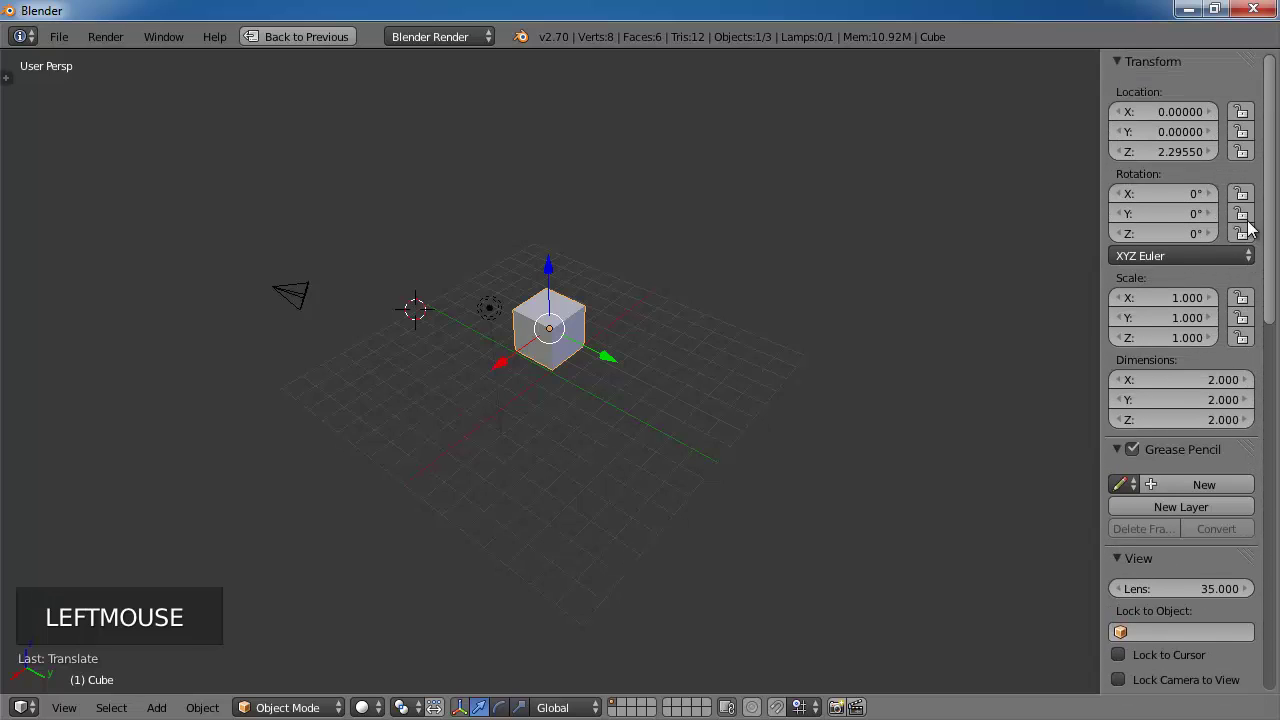
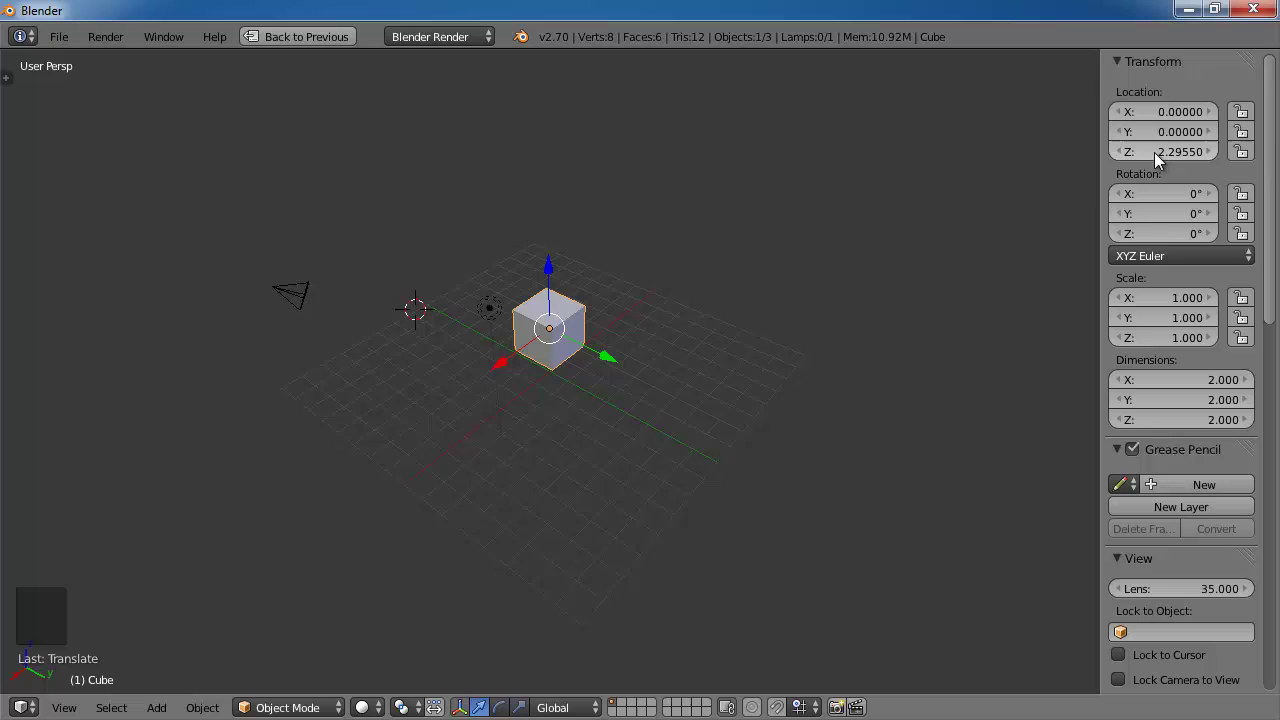
pyautogui.click(555, 271)
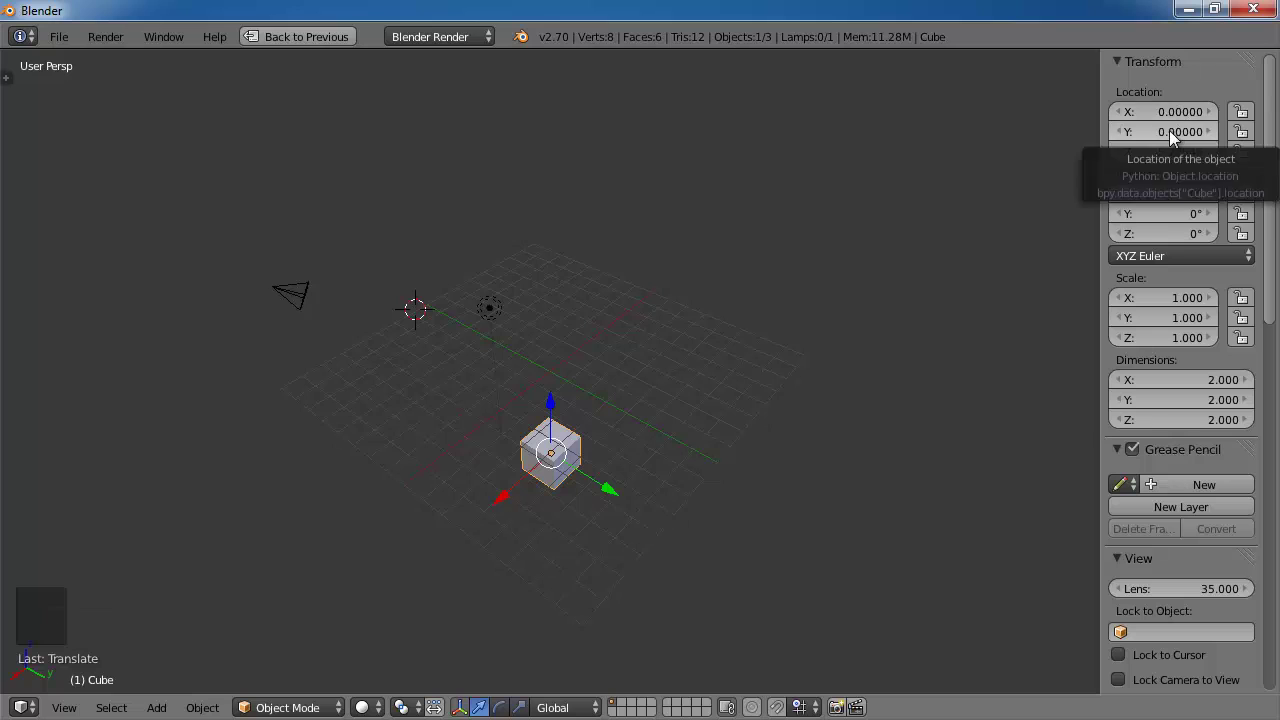
pyautogui.click(556, 414)
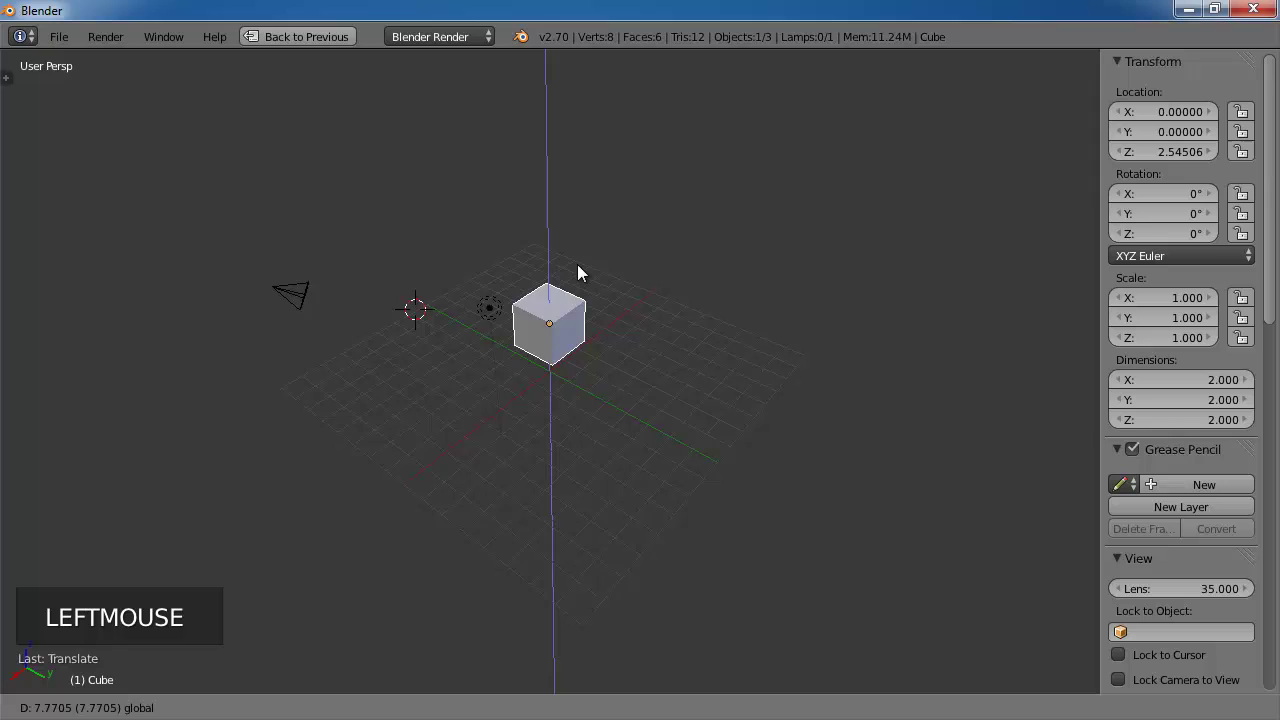
pyautogui.click(552, 149)
pyautogui.click(559, 434)
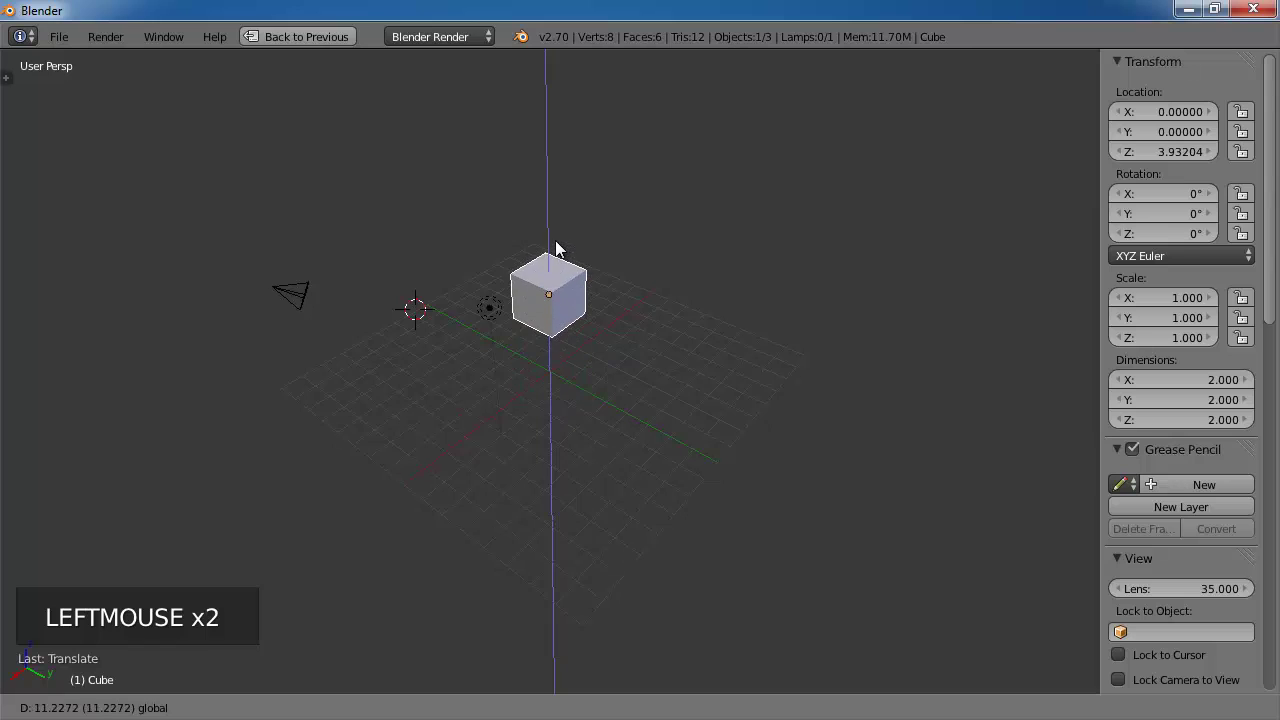
pyautogui.click(556, 306)
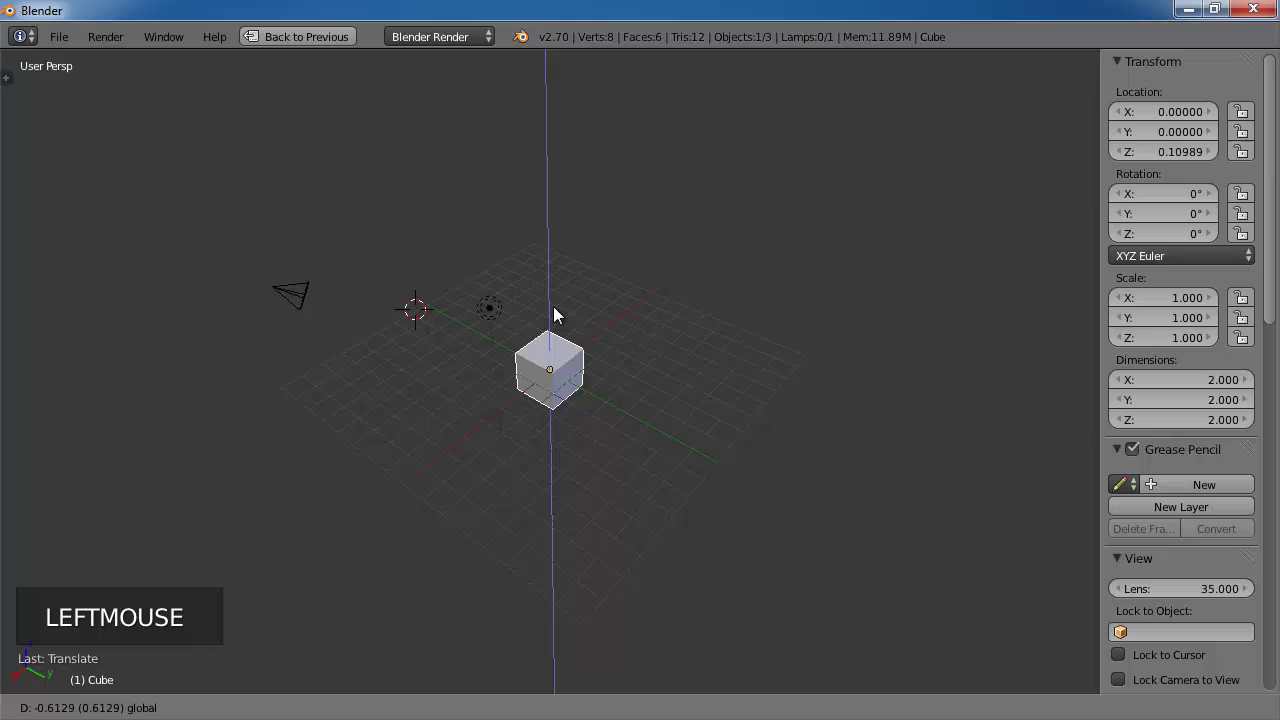
# Step: Set the cube's Location Z to 0 so it sits at the origin, viewed head-on up close
pyautogui.middleClick(685, 385)
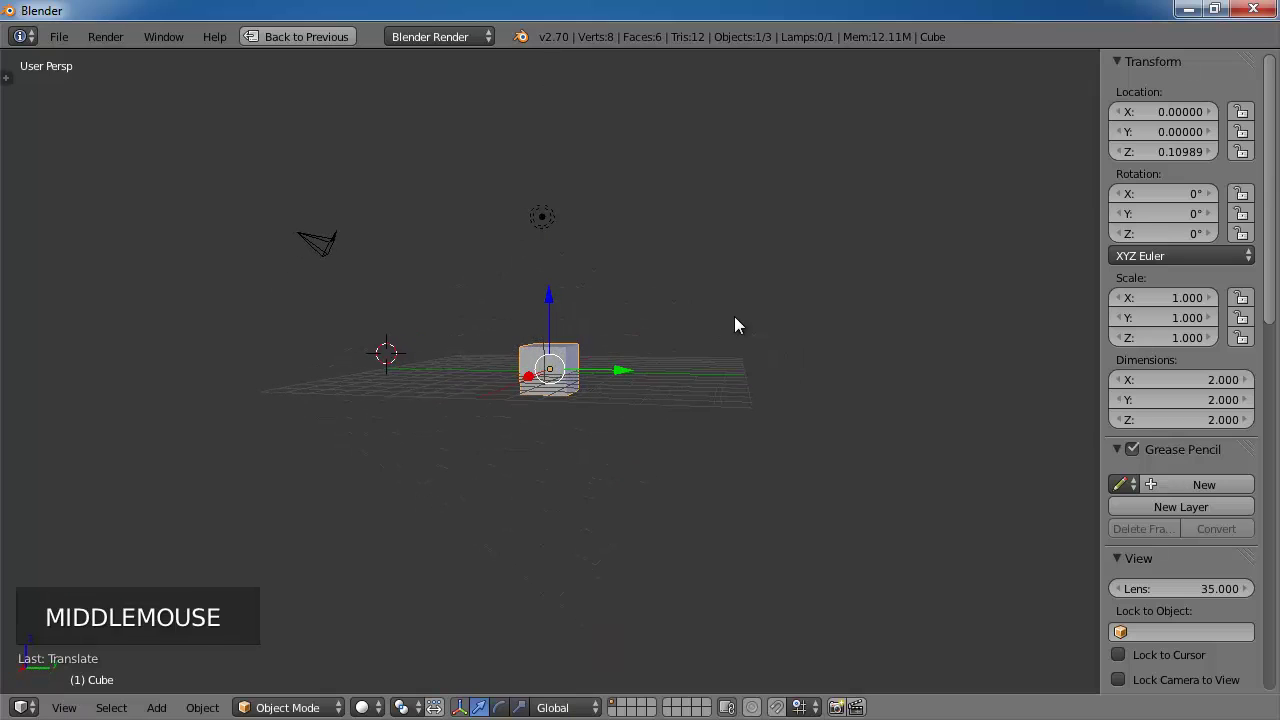
pyautogui.click(1193, 160)
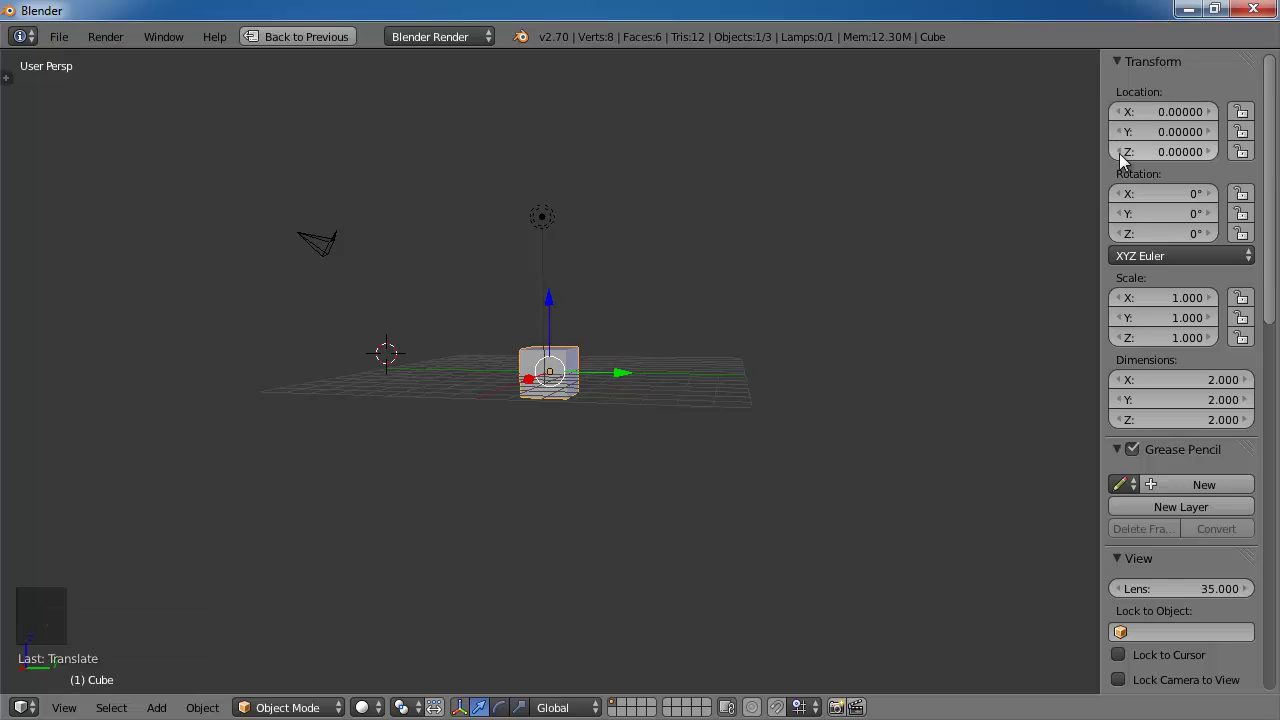
pyautogui.middleClick(886, 389)
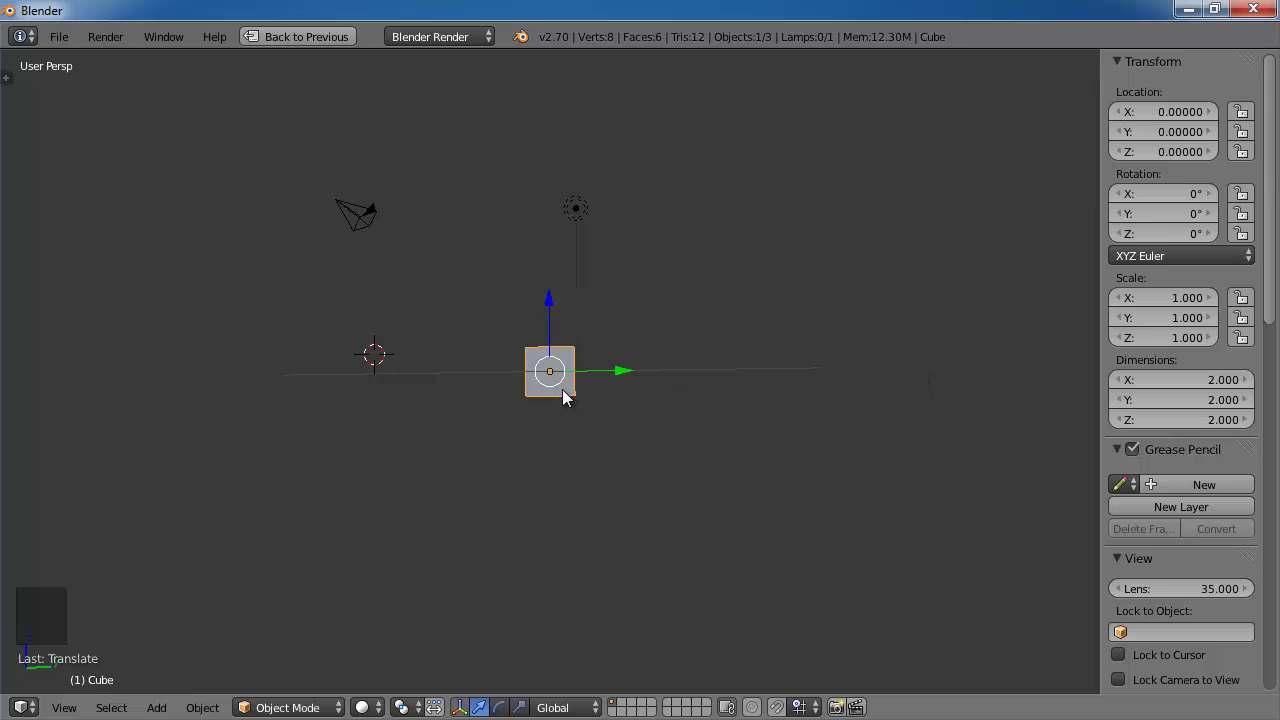
pyautogui.scroll(3)
# Step: Slide the cube along the green Y arrow to about Y -2.64 on the ground plane
pyautogui.middleClick(749, 349)
pyautogui.scroll(3)
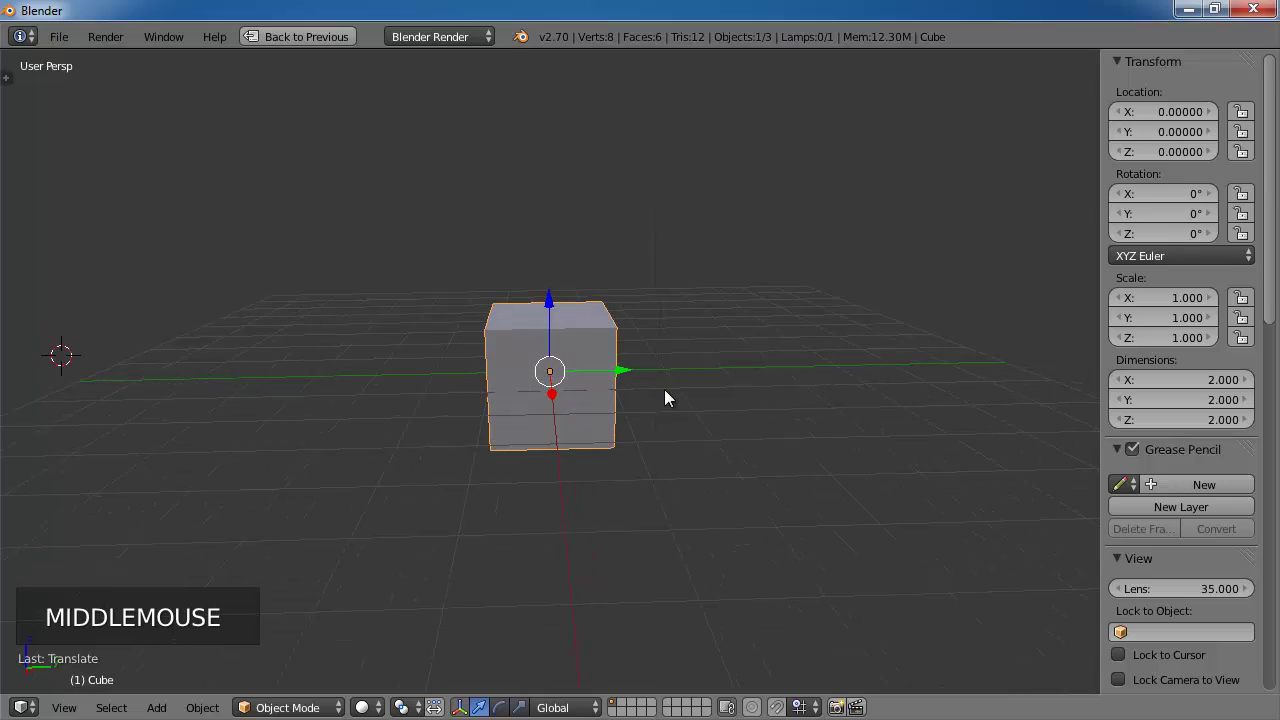
pyautogui.middleClick(691, 388)
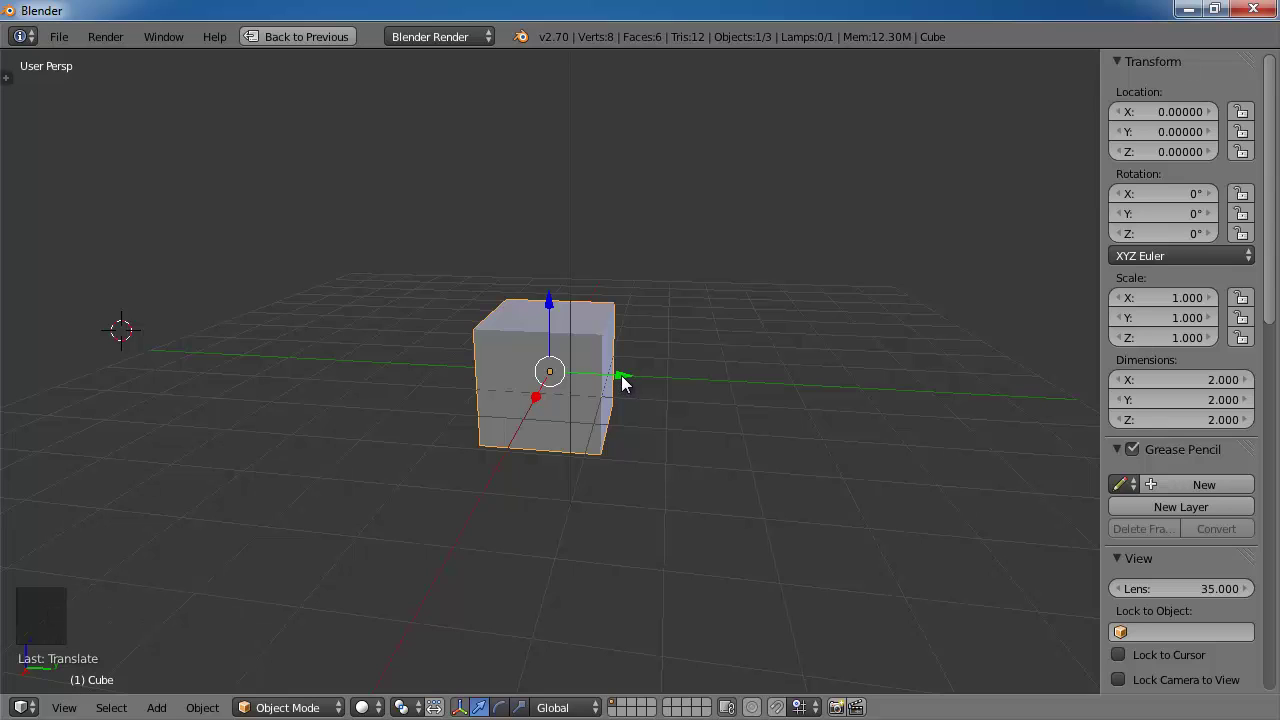
pyautogui.click(627, 385)
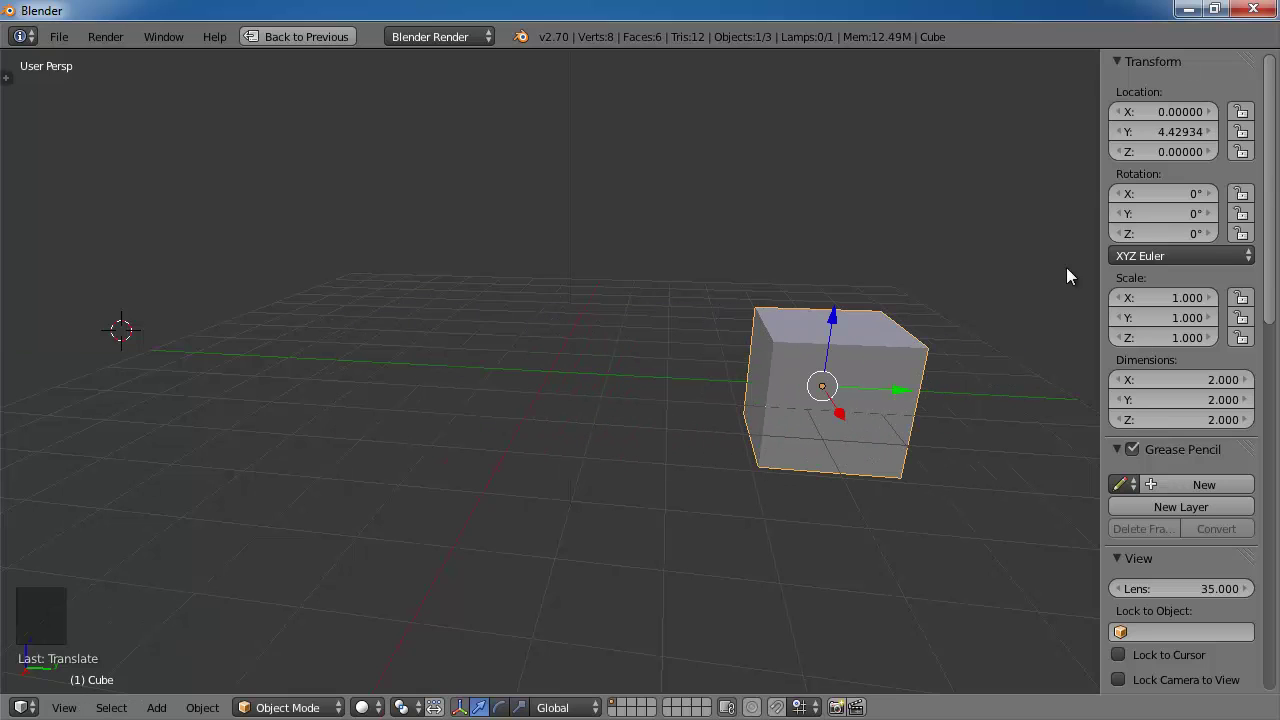
pyautogui.middleClick(906, 250)
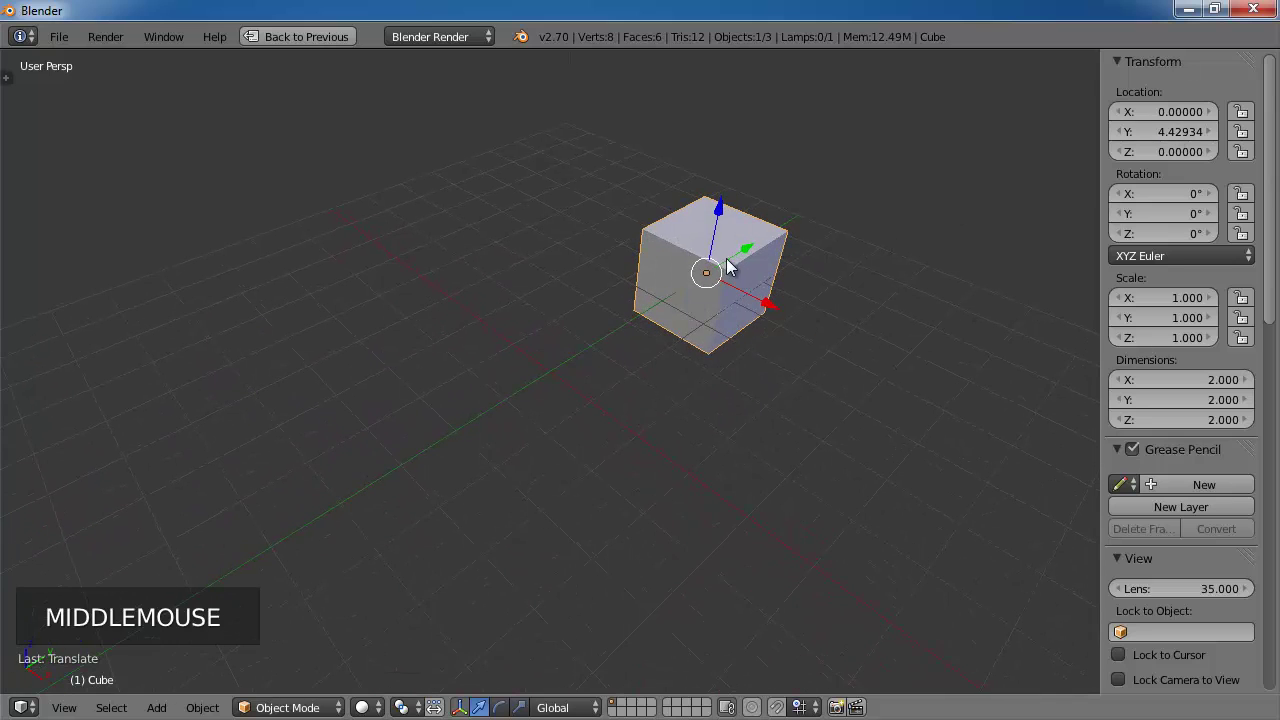
pyautogui.click(751, 255)
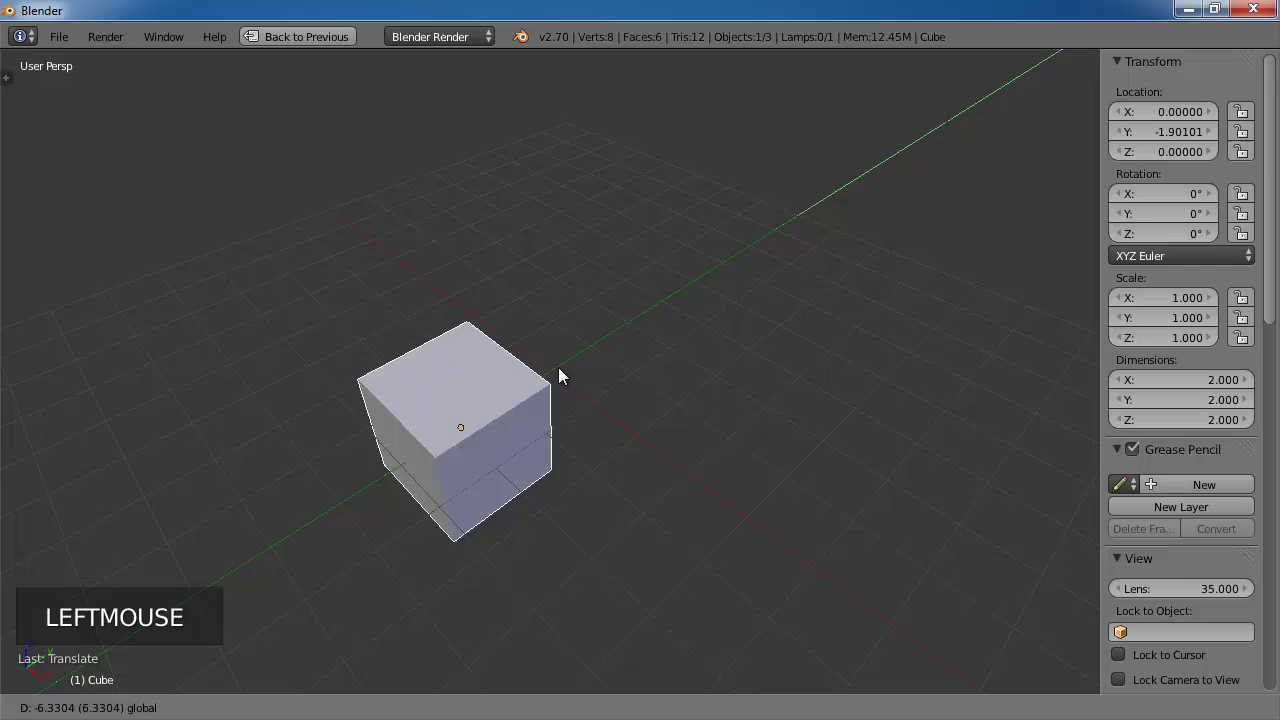
pyautogui.click(419, 464)
pyautogui.click(773, 241)
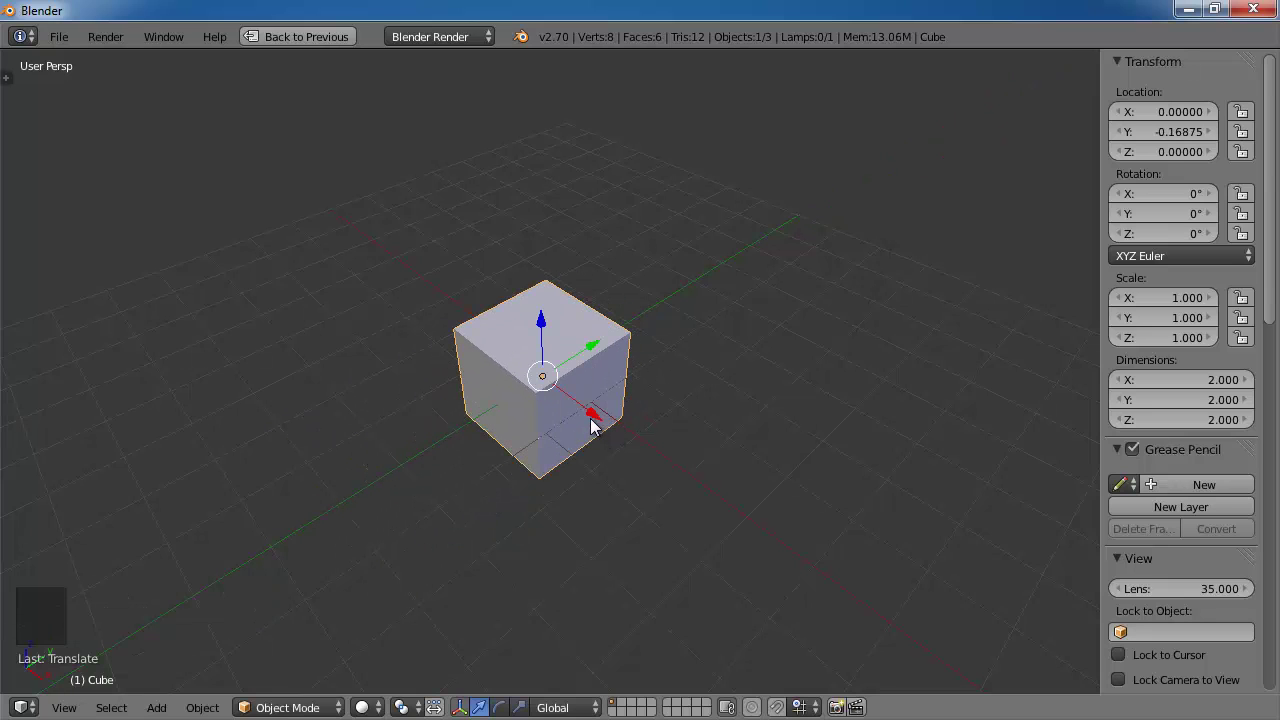
# Step: Slide the cube along the red X arrow to about X 4.2 with Z staying 0
pyautogui.click(598, 350)
pyautogui.click(471, 504)
pyautogui.middleClick(430, 452)
pyautogui.scroll(-3)
pyautogui.click(534, 401)
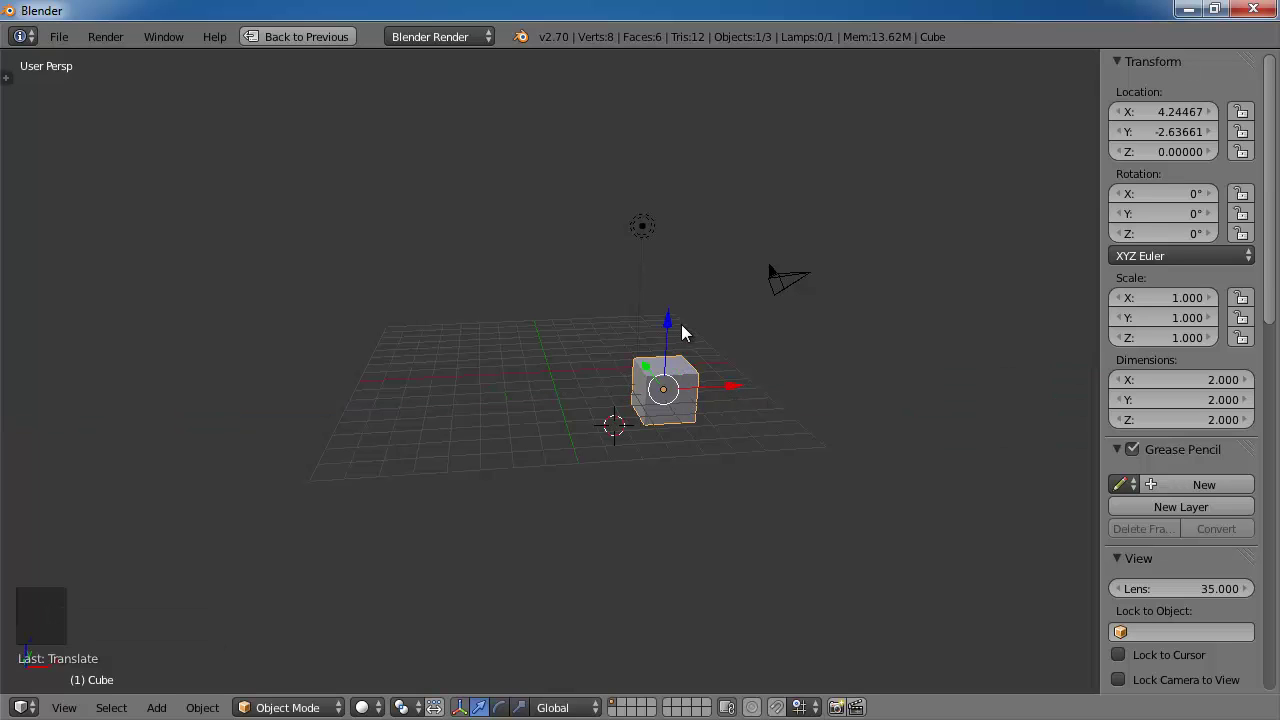
# Step: Drop the cube, then enter Location X 1 and Y 1 in the Transform panel
pyautogui.click(649, 369)
pyautogui.middleClick(657, 359)
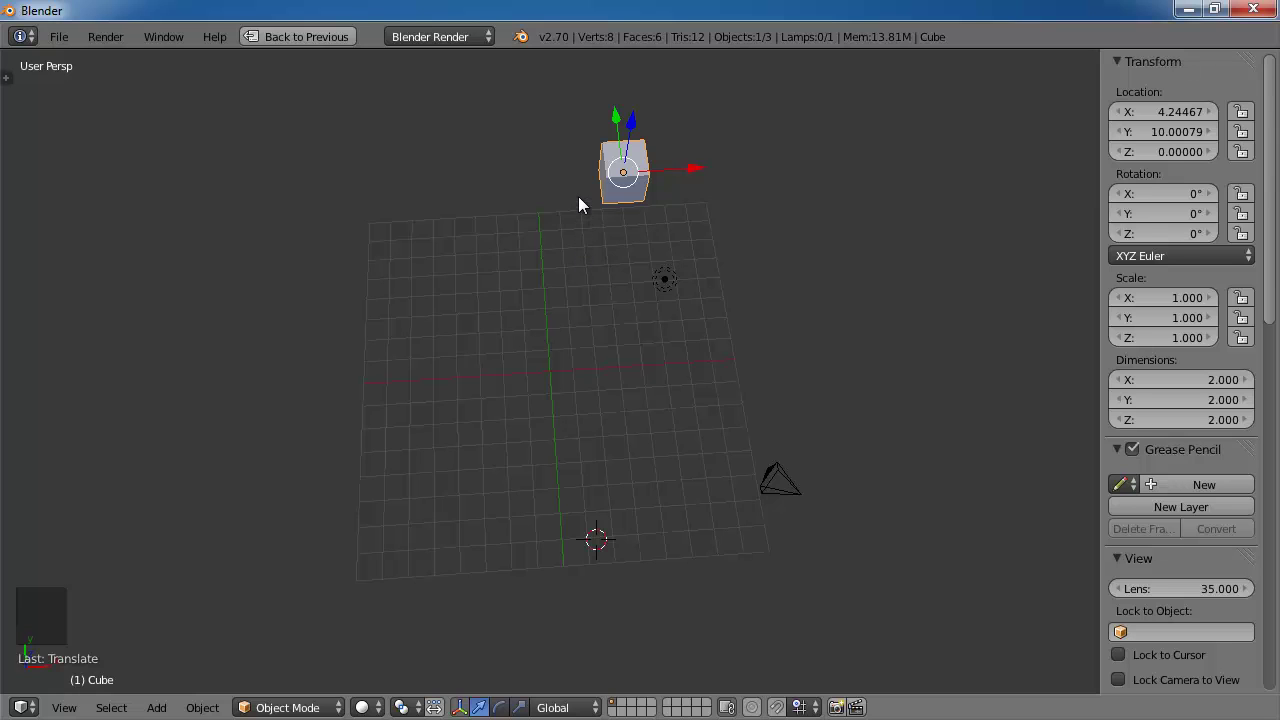
pyautogui.middleClick(669, 421)
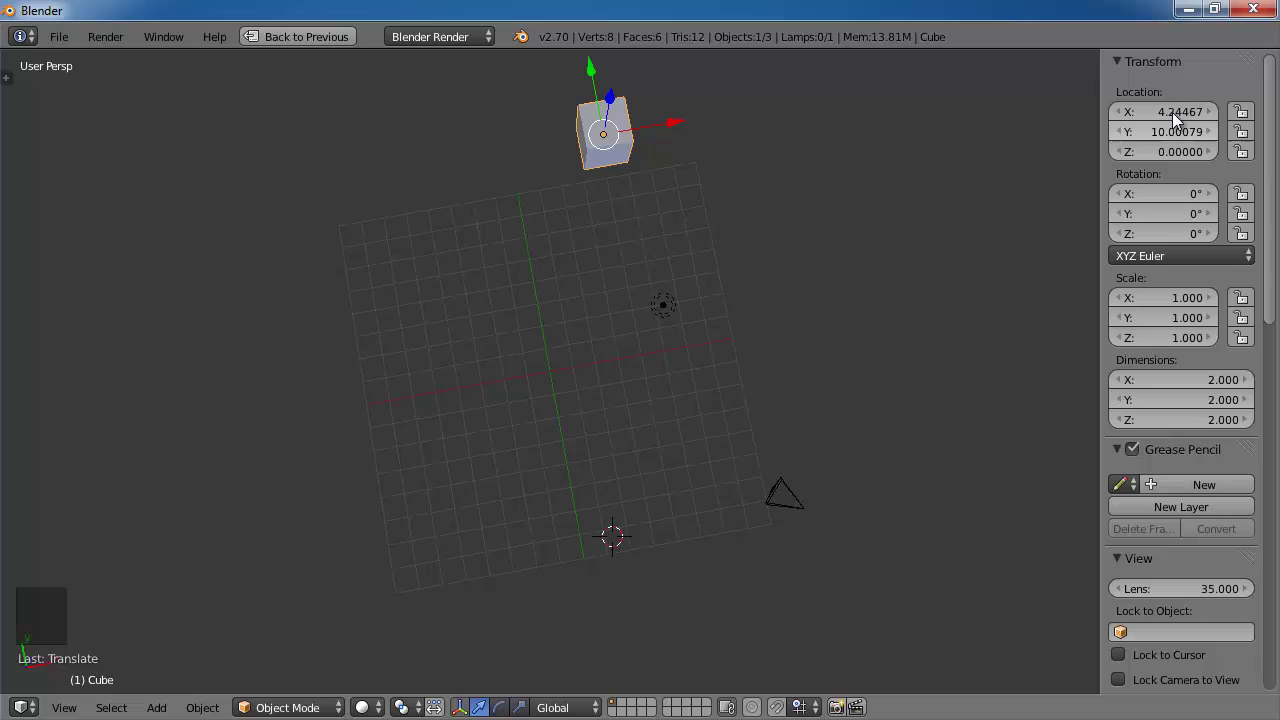
pyautogui.click(1163, 114)
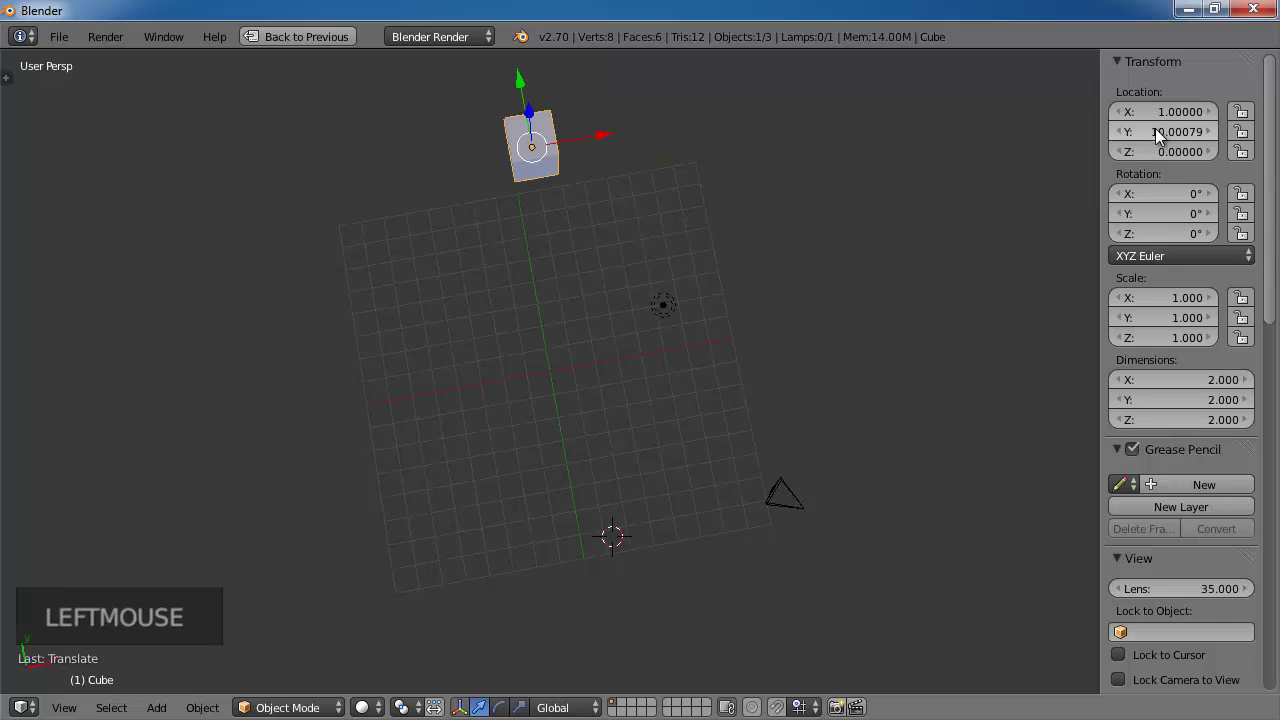
pyautogui.click(1154, 135)
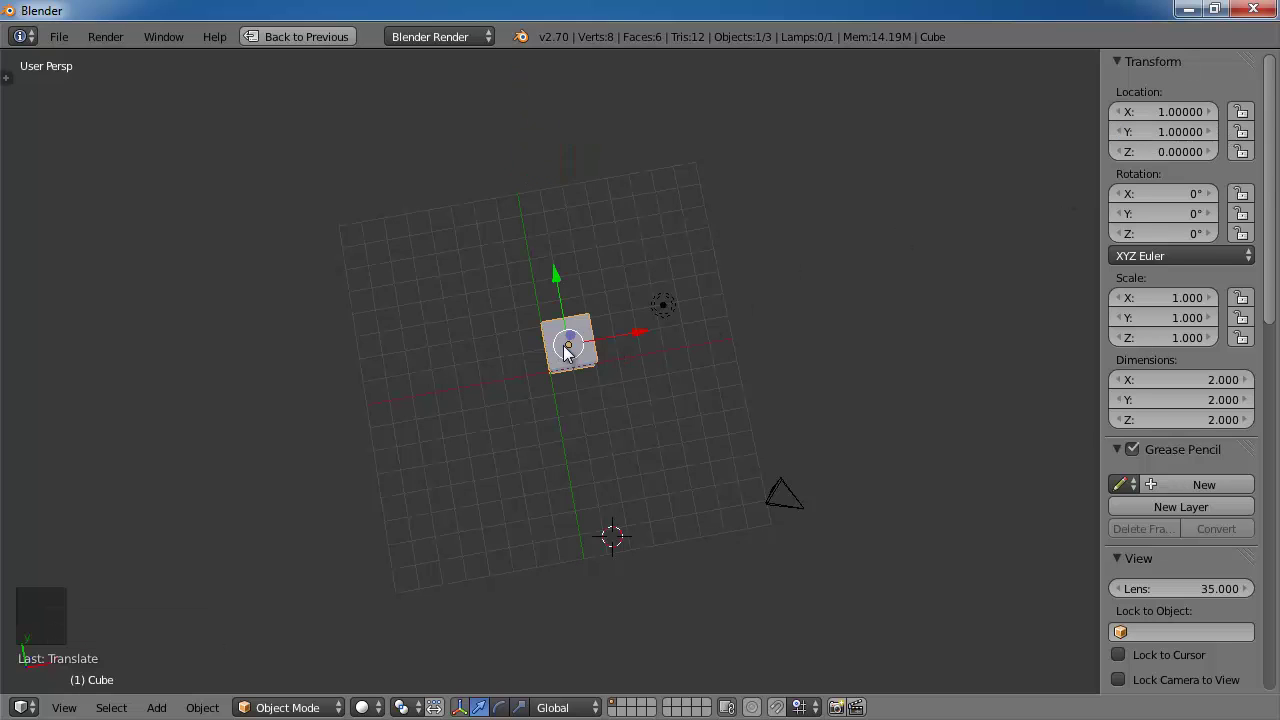
pyautogui.scroll(3)
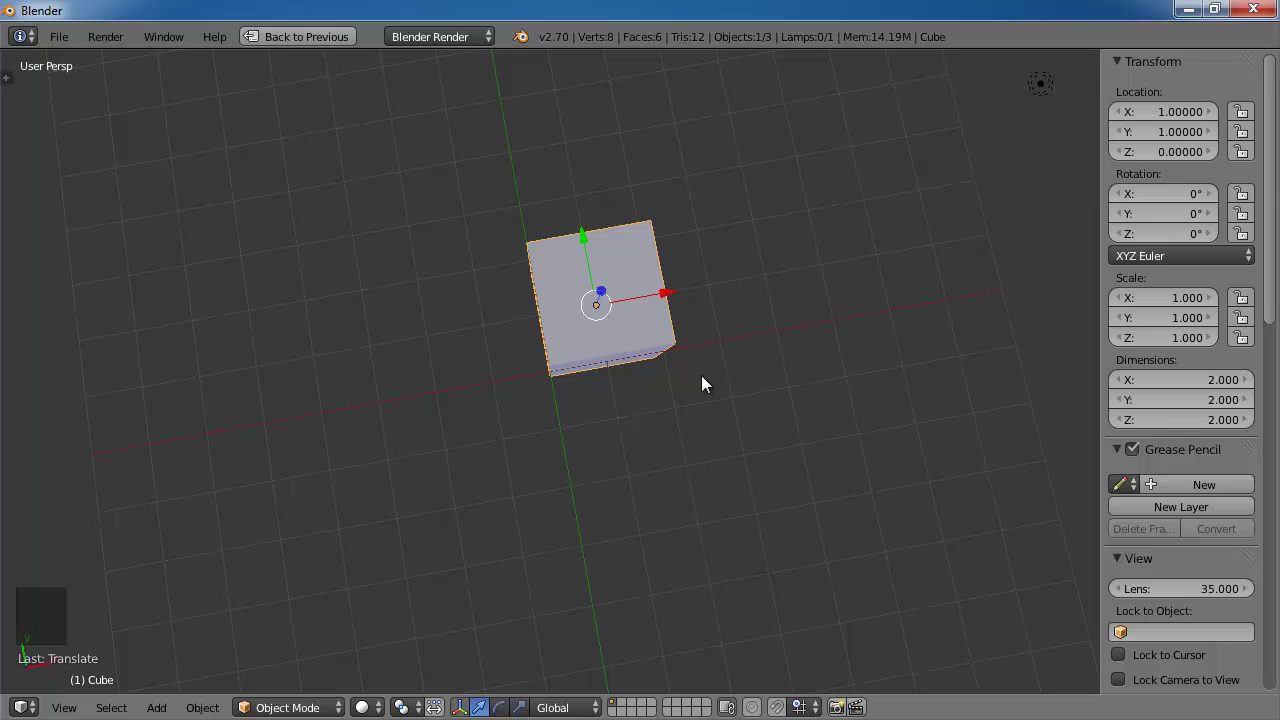
# Step: Enter Location Z 2 in the Transform panel, raising the cube to X 1, Y 1, Z 2
pyautogui.middleClick(809, 376)
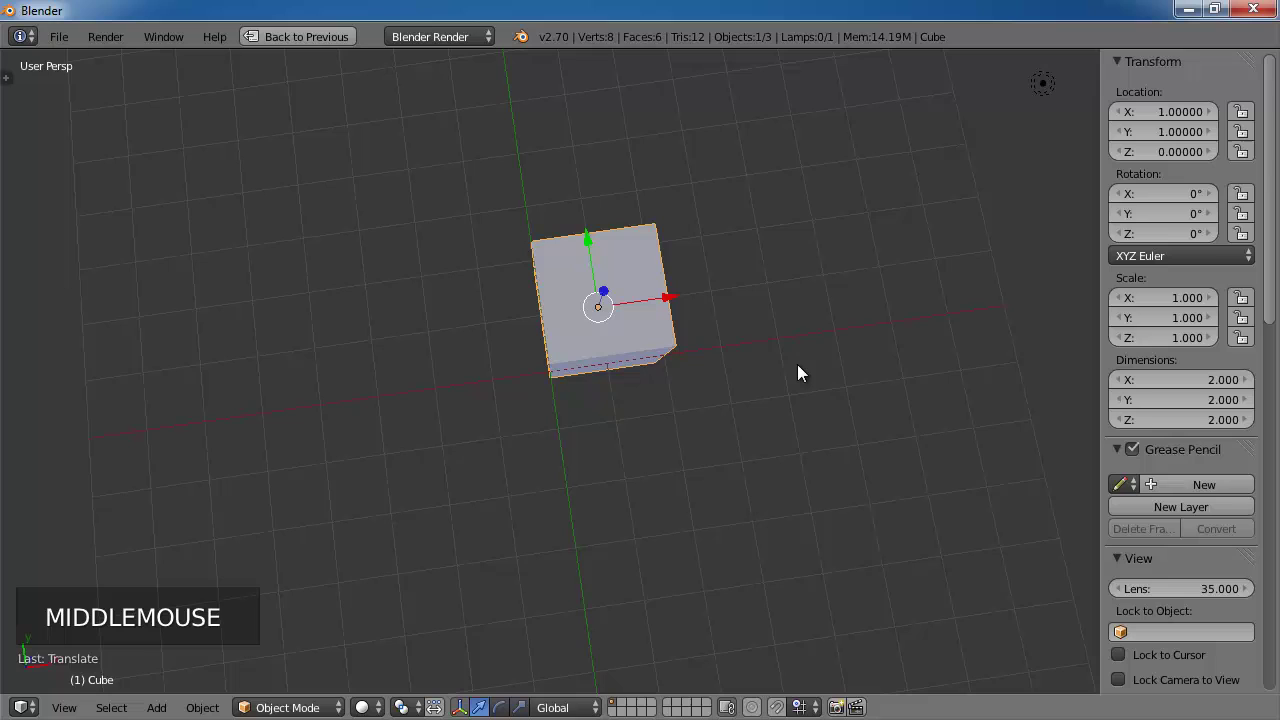
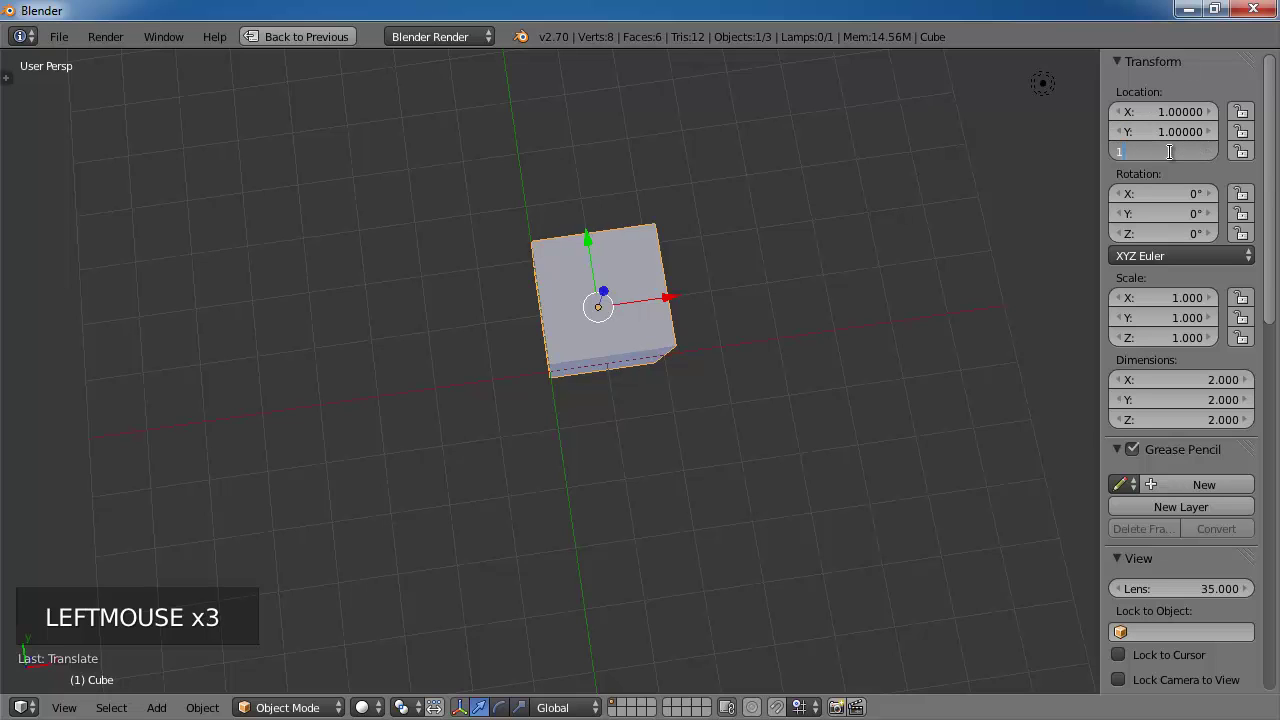
pyautogui.middleClick(692, 436)
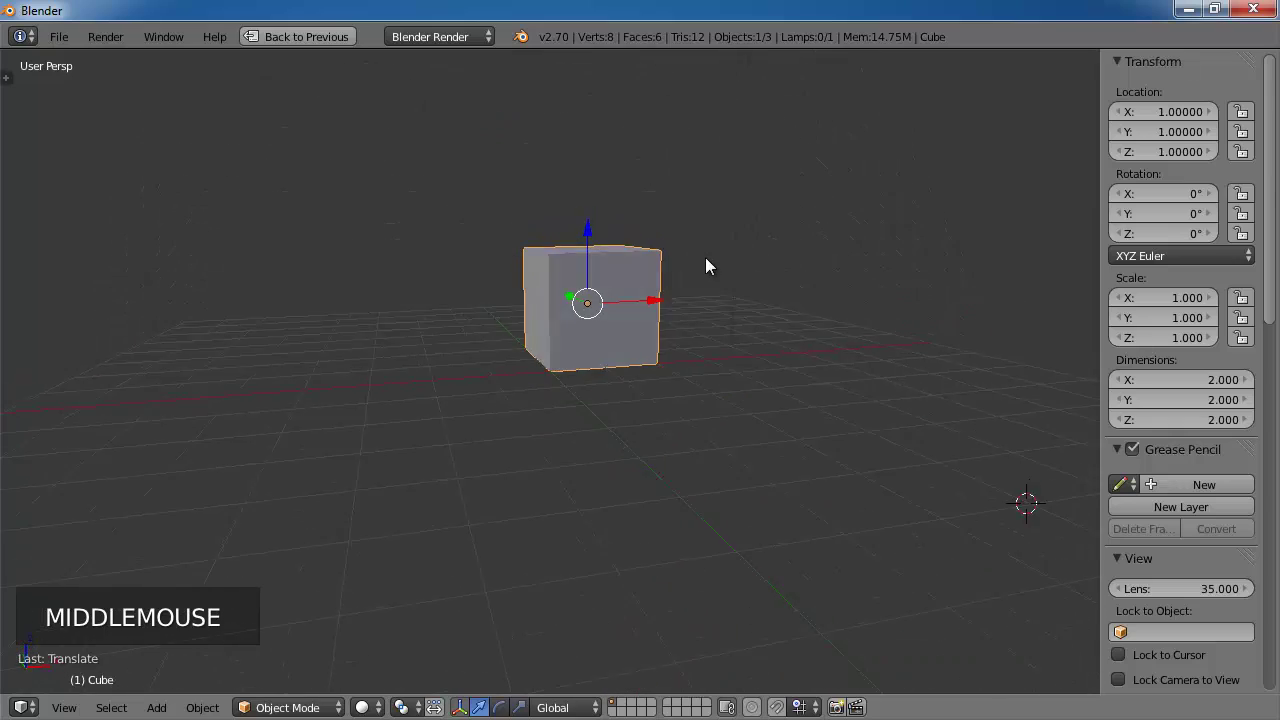
pyautogui.middleClick(672, 320)
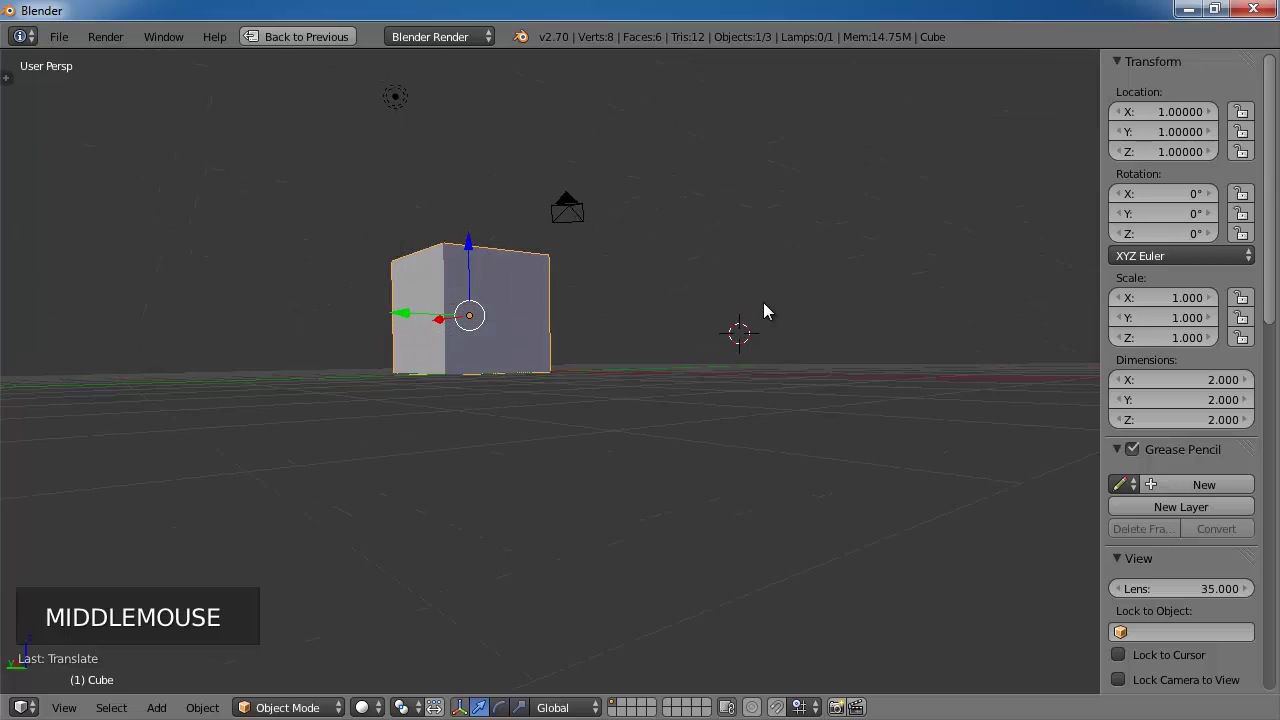
pyautogui.click(1158, 149)
pyautogui.press('Left')
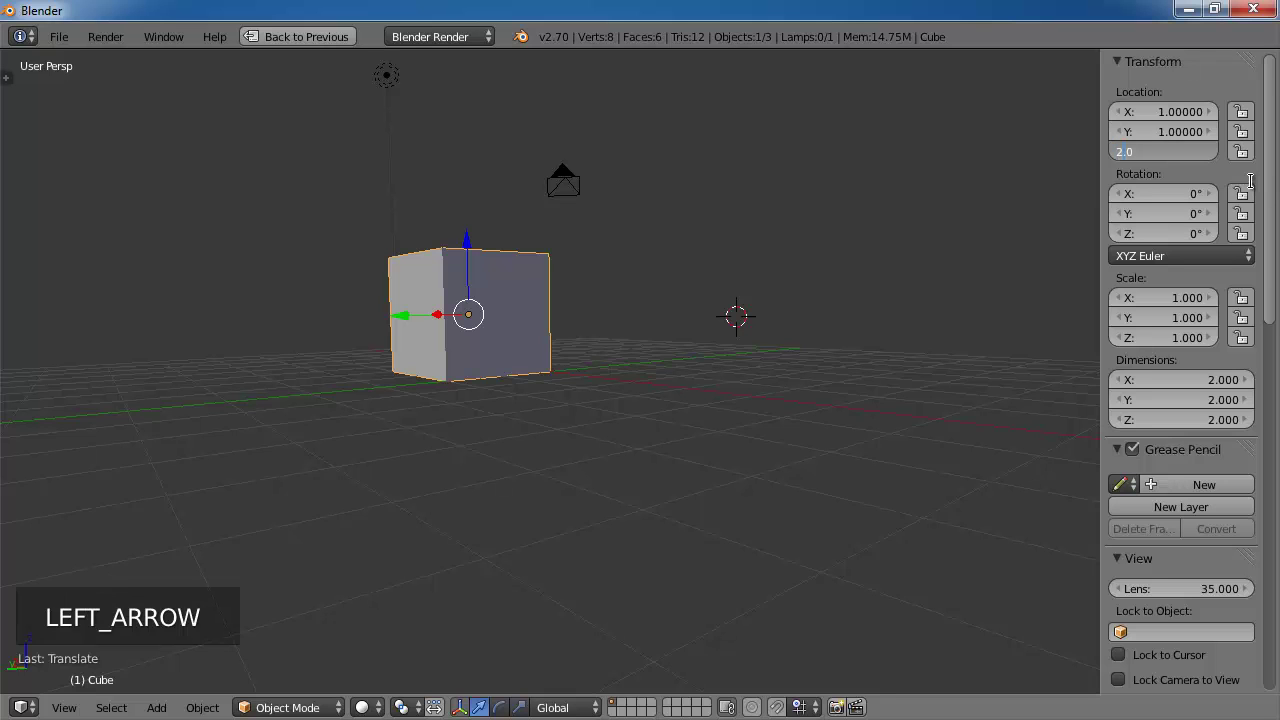
pyautogui.middleClick(687, 284)
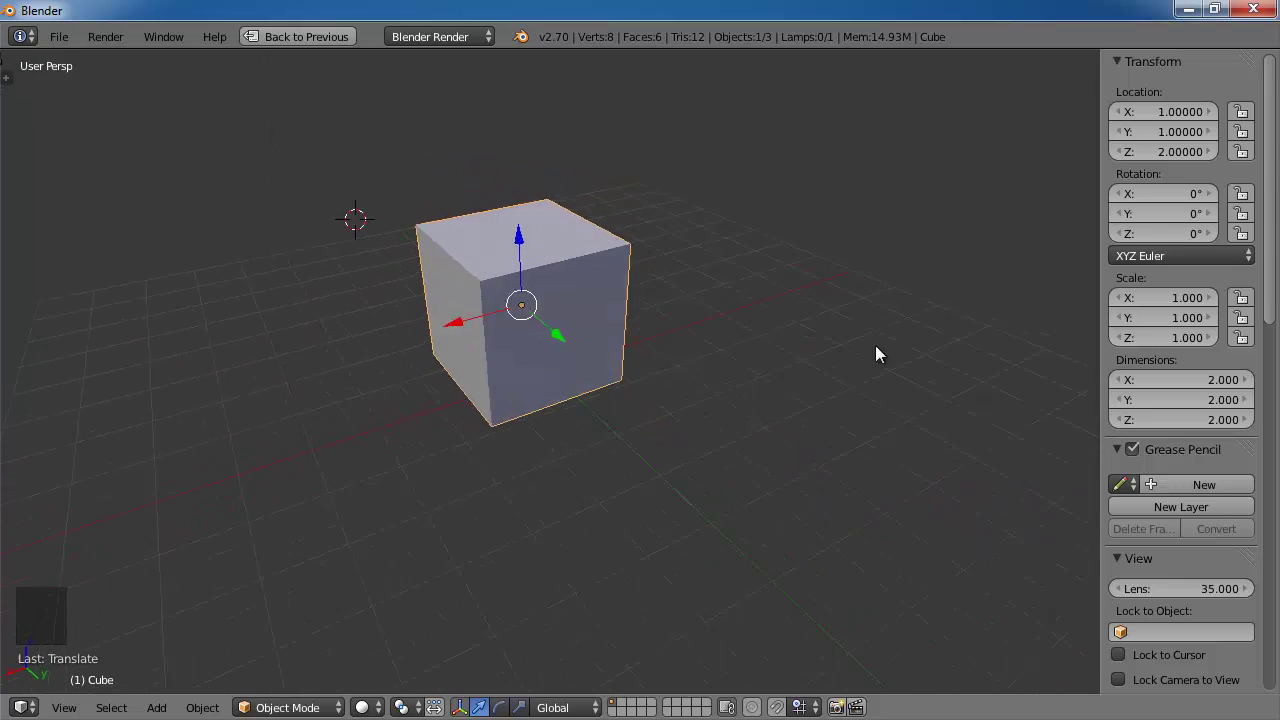
pyautogui.middleClick(644, 352)
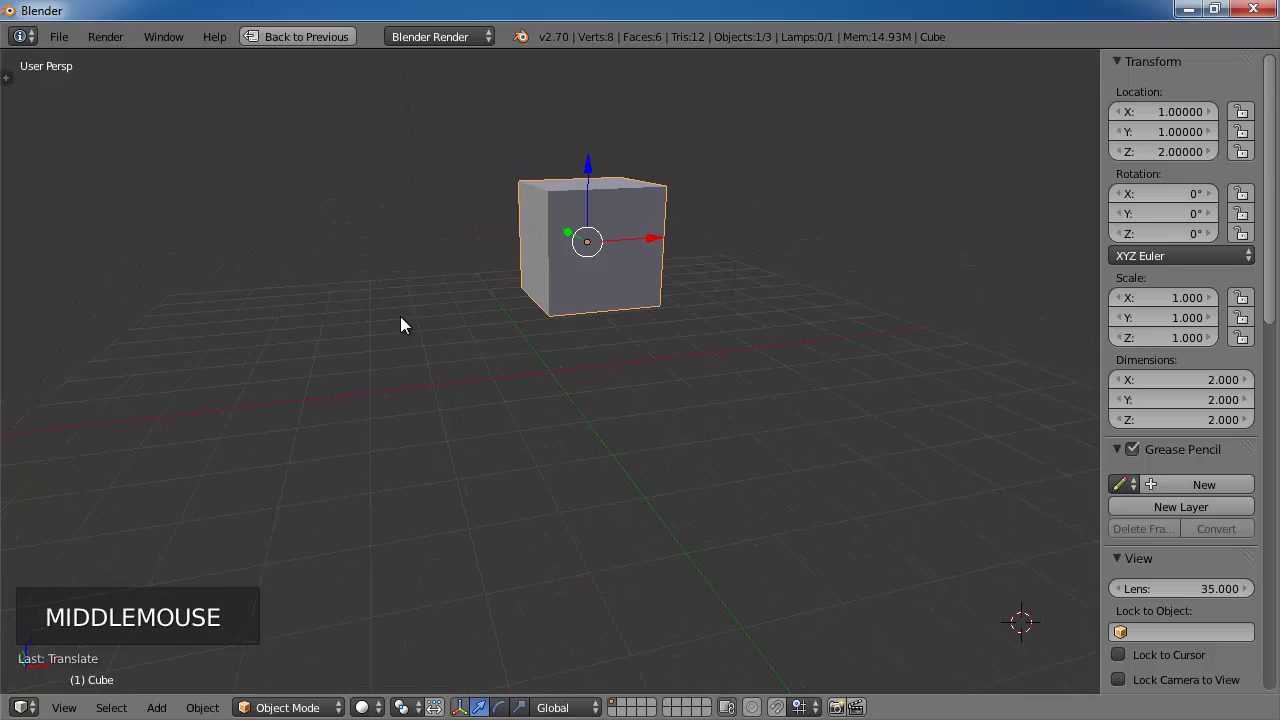
pyautogui.middleClick(440, 324)
pyautogui.scroll(3)
pyautogui.scroll(-3)
pyautogui.middleClick(548, 362)
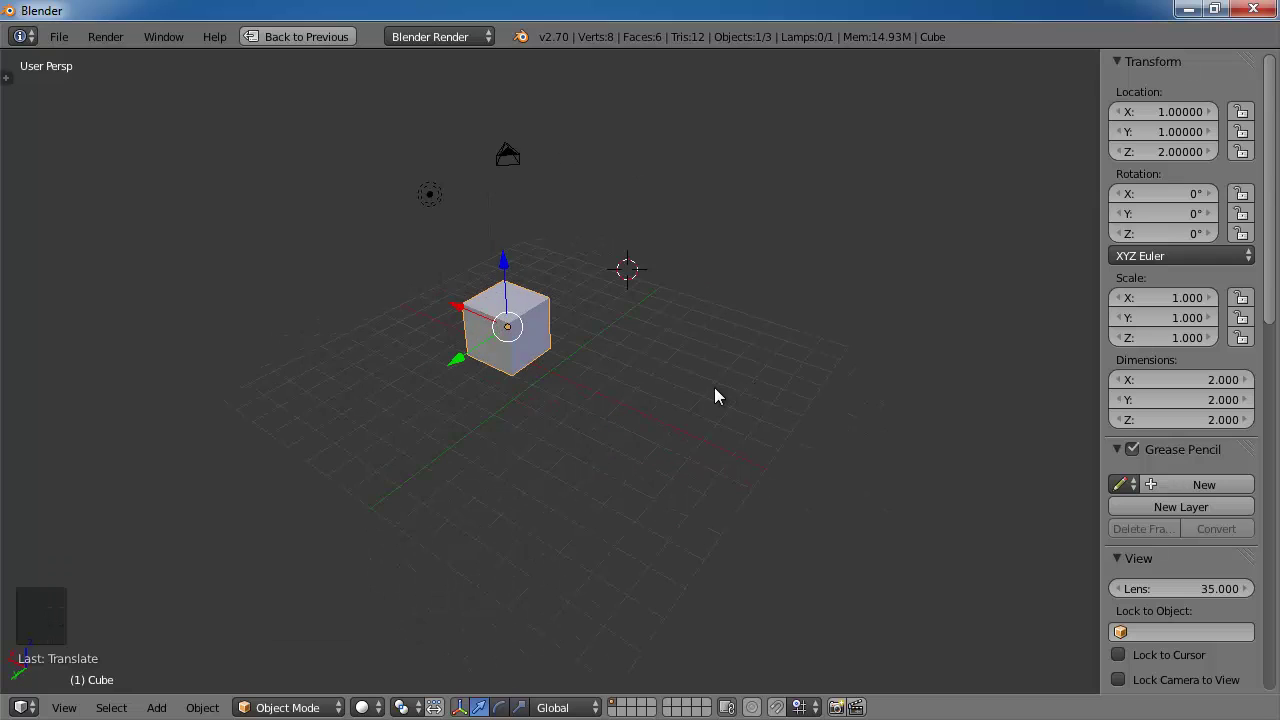
pyautogui.scroll(3)
pyautogui.scroll(-3)
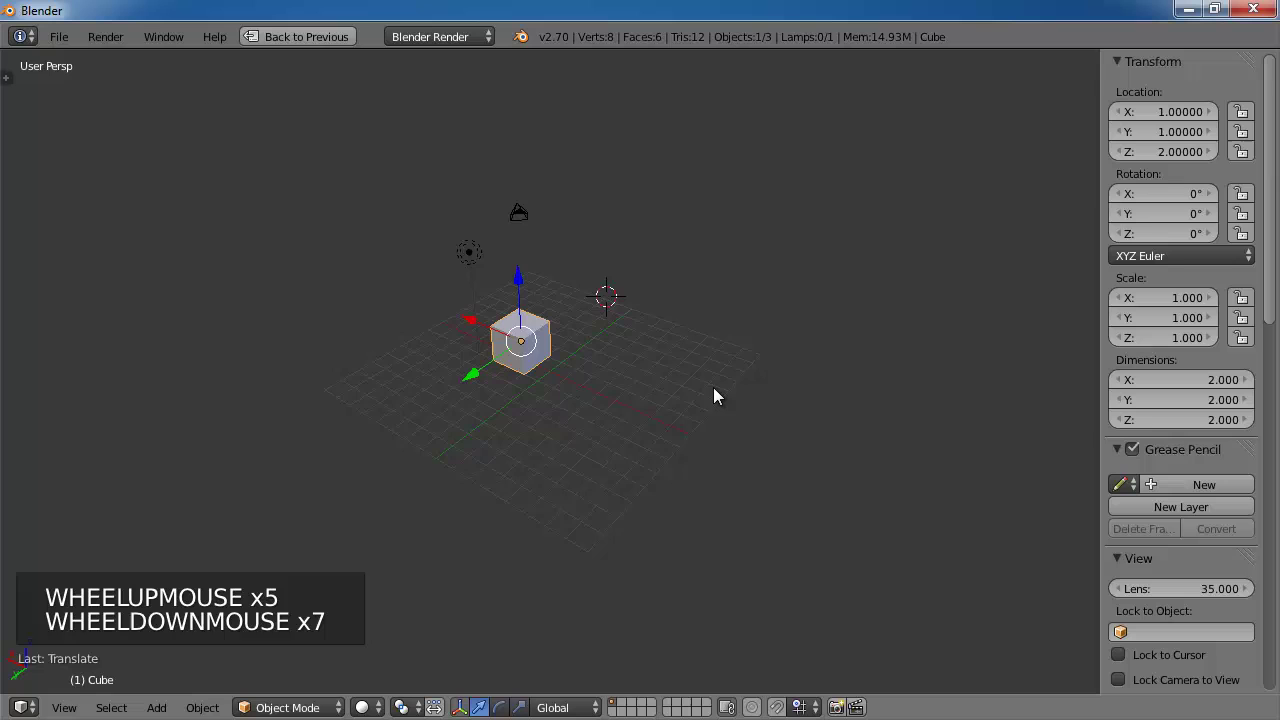
pyautogui.middleClick(720, 395)
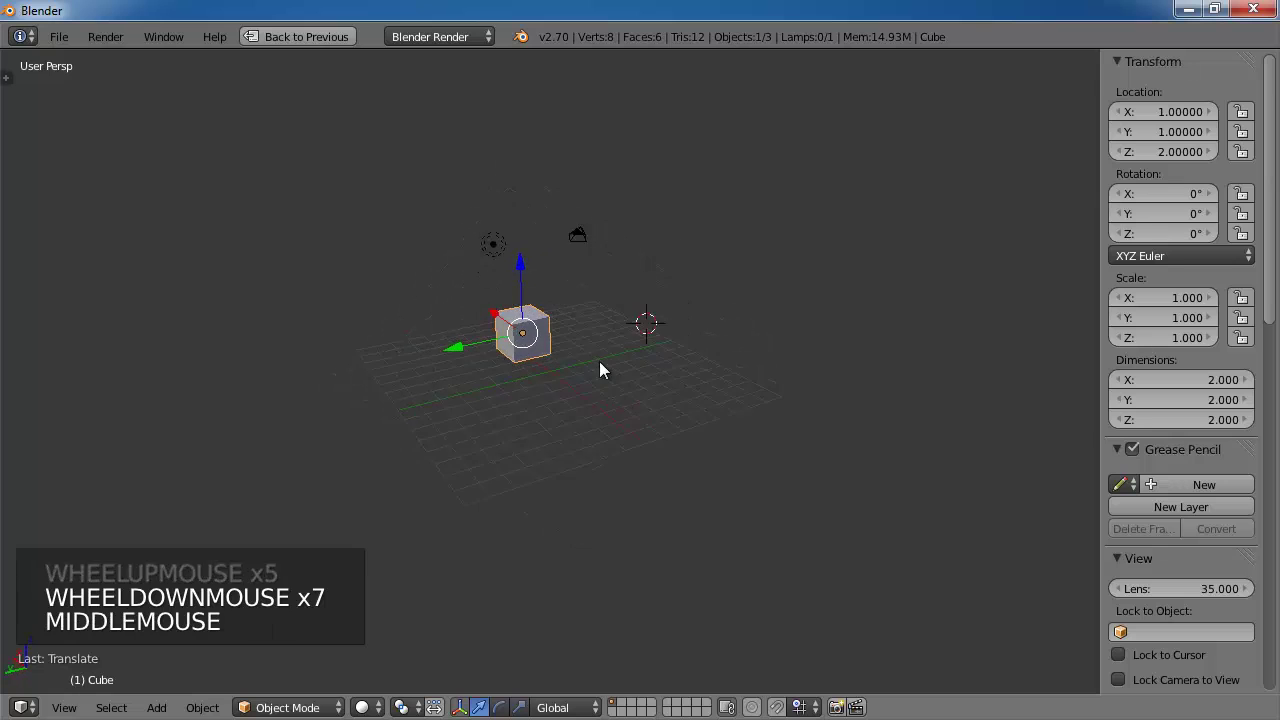
pyautogui.middleClick(710, 367)
pyautogui.middleClick(673, 393)
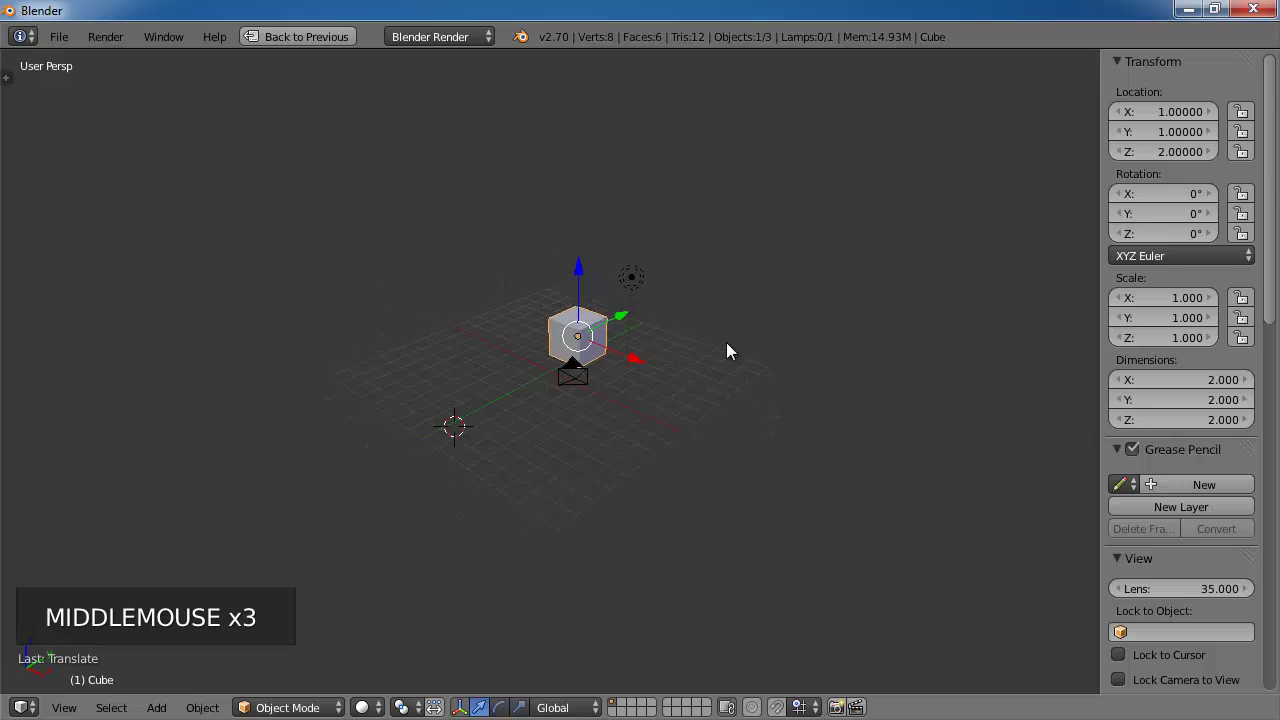
pyautogui.middleClick(672, 398)
pyautogui.middleClick(707, 427)
pyautogui.middleClick(615, 450)
pyautogui.middleClick(618, 446)
pyautogui.middleClick(676, 451)
pyautogui.middleClick(642, 455)
pyautogui.middleClick(646, 480)
pyautogui.middleClick(631, 456)
pyautogui.middleClick(737, 444)
pyautogui.middleClick(699, 461)
pyautogui.middleClick(653, 454)
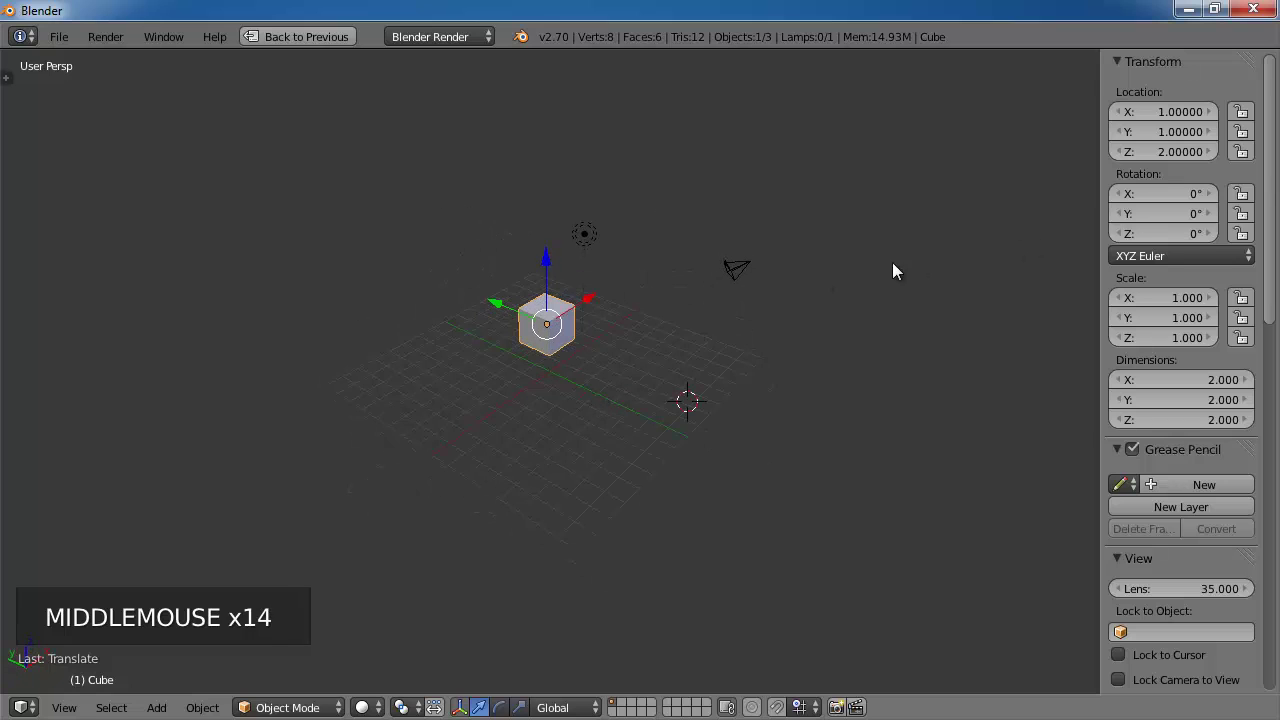
# Step: Drag the cube along X, Y and Z arrows in turn, leaving it near X 0.37, Y -1.37, Z 0.07
pyautogui.click(550, 261)
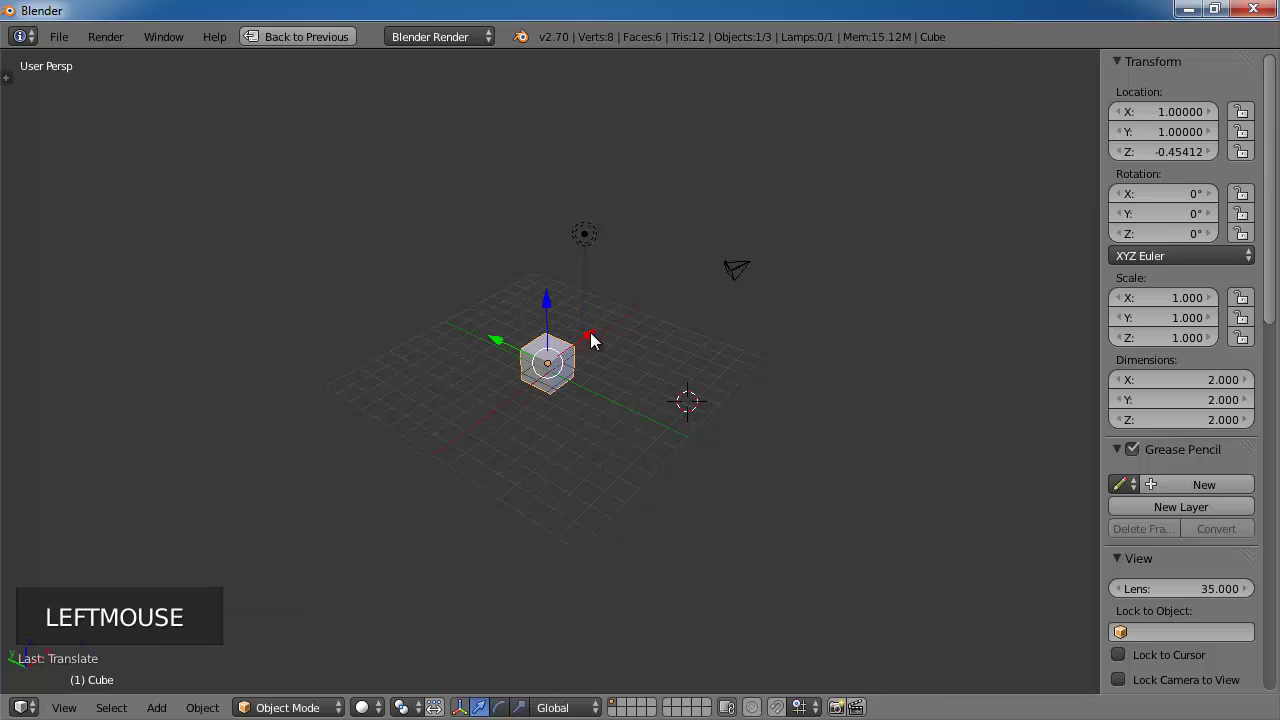
pyautogui.click(589, 338)
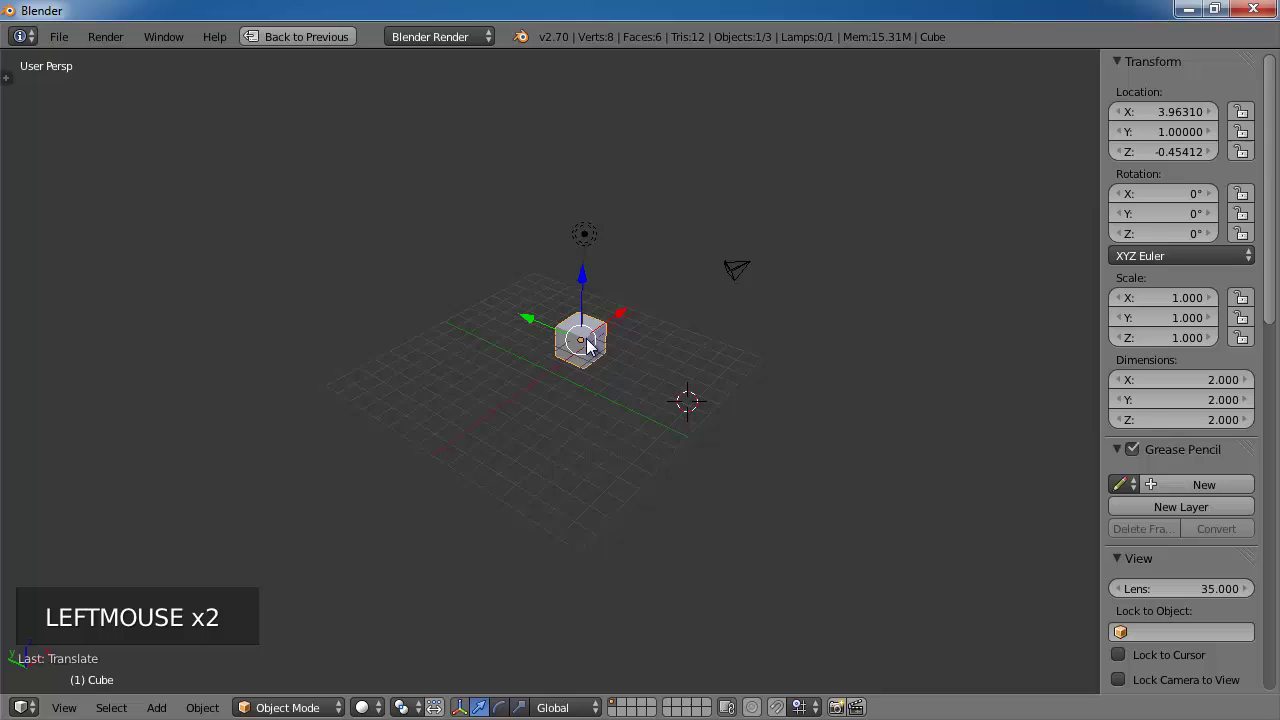
pyautogui.click(540, 322)
pyautogui.click(552, 267)
pyautogui.click(598, 361)
pyautogui.click(638, 334)
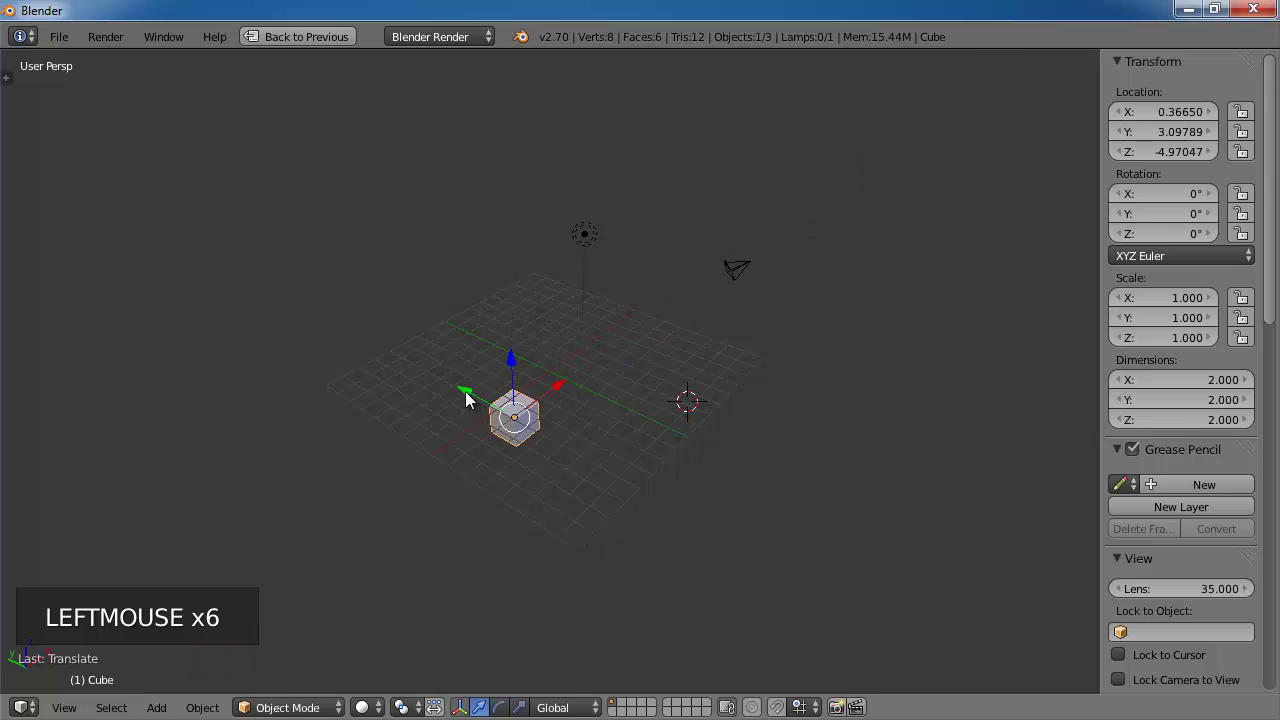
pyautogui.click(471, 394)
pyautogui.click(578, 396)
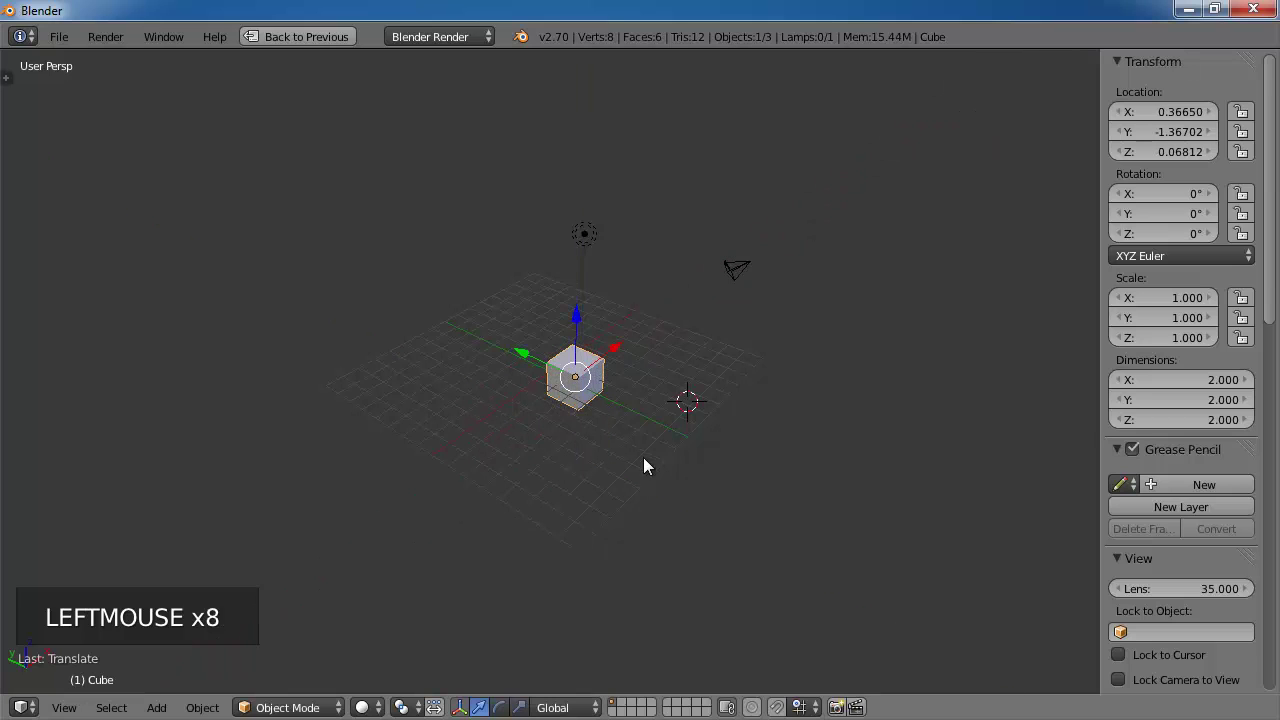
pyautogui.middleClick(708, 398)
pyautogui.middleClick(727, 383)
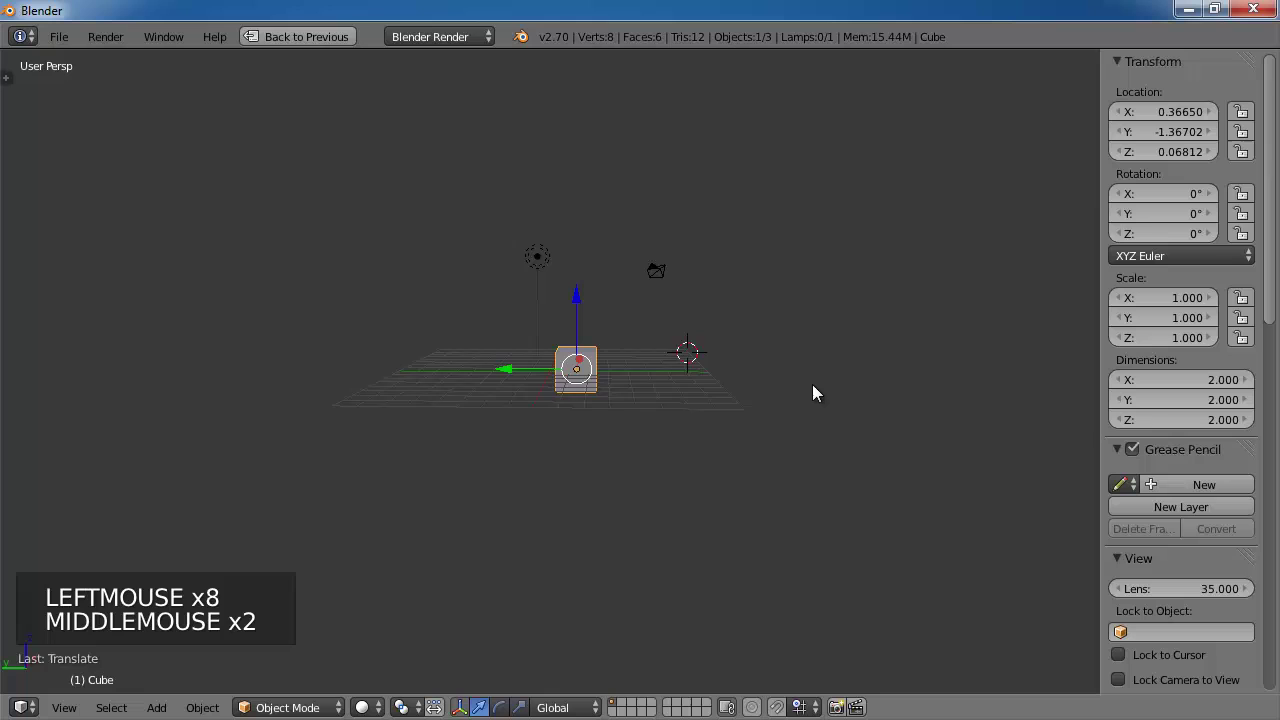
pyautogui.middleClick(819, 392)
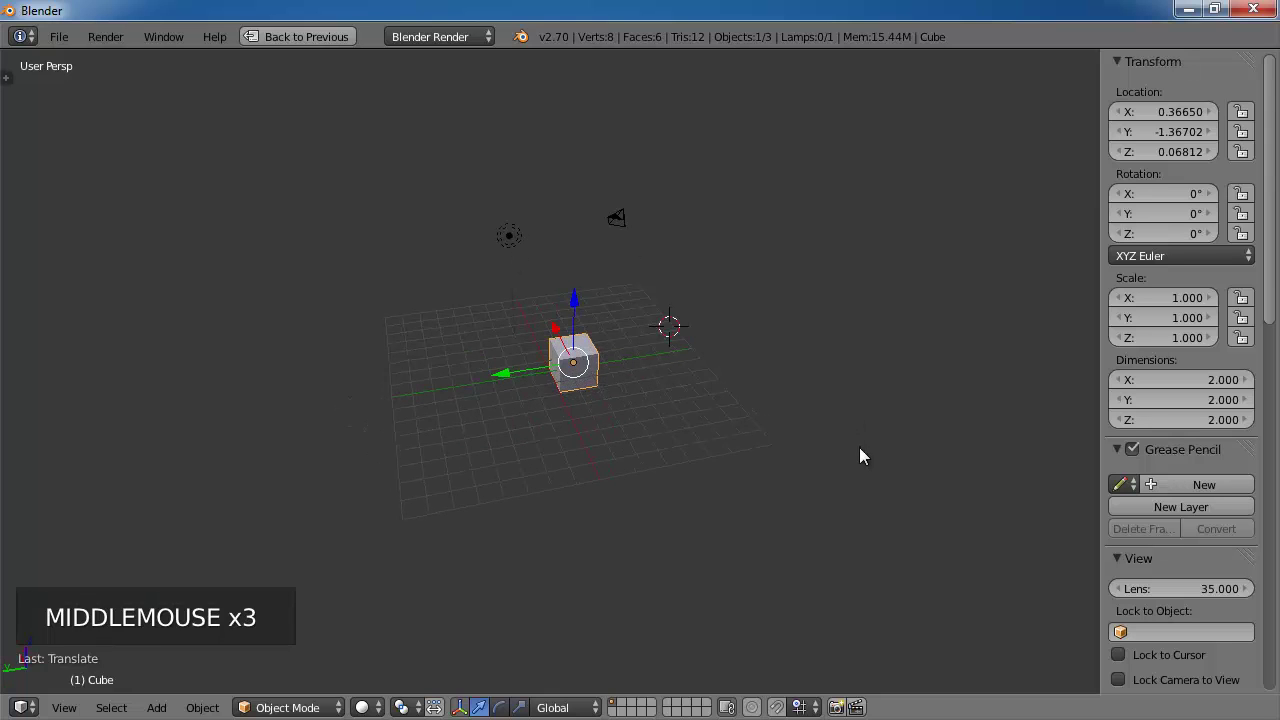